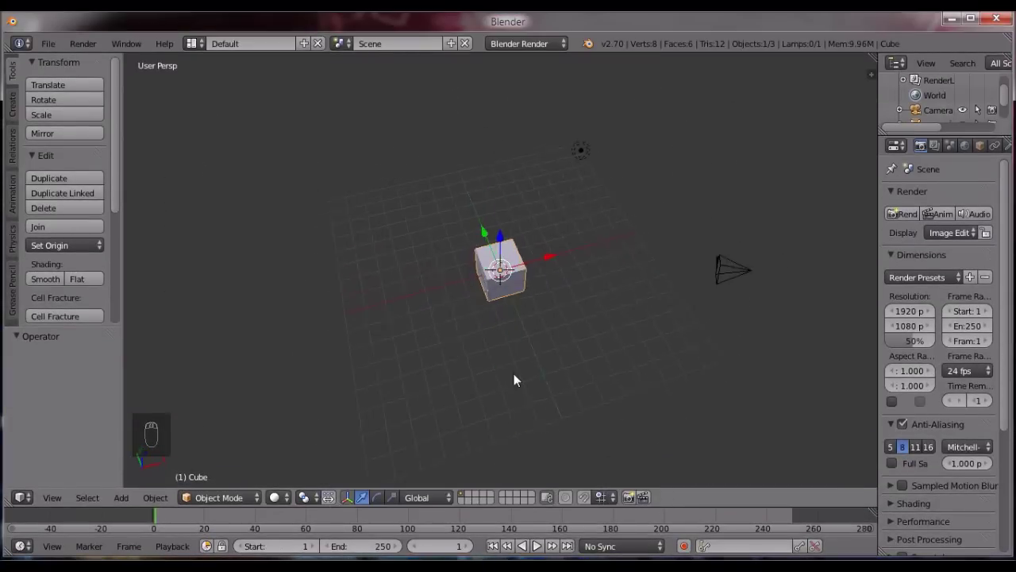
# Delete the default cube, camera and lamp, then view the empty scene in Top Ortho.
pyautogui.moveTo(541, 357); pyautogui.dragTo(480, 277)
pyautogui.moveTo(525, 292); pyautogui.dragTo(494, 318)
pyautogui.press('Delete')
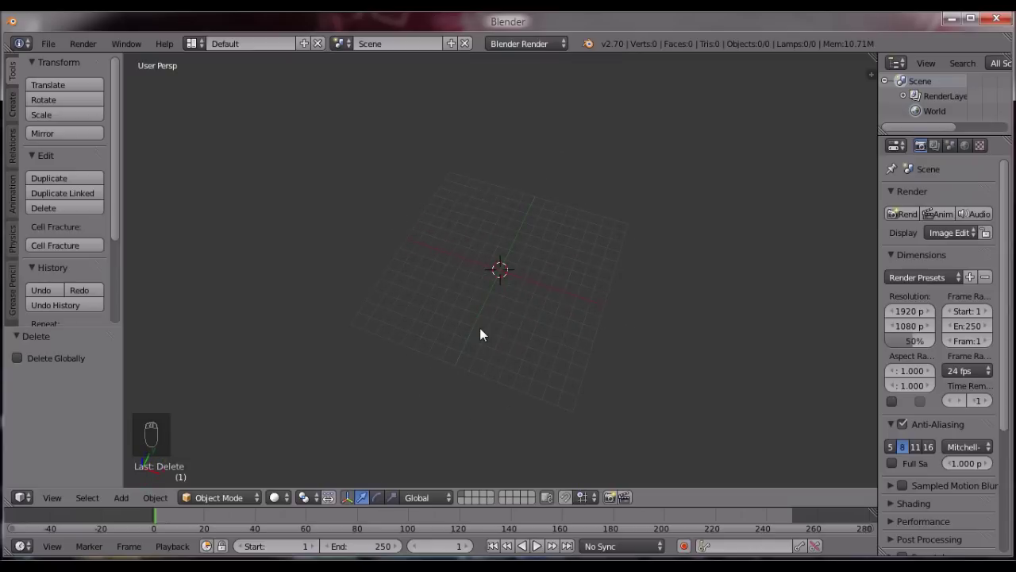
pyautogui.press('KP_7')
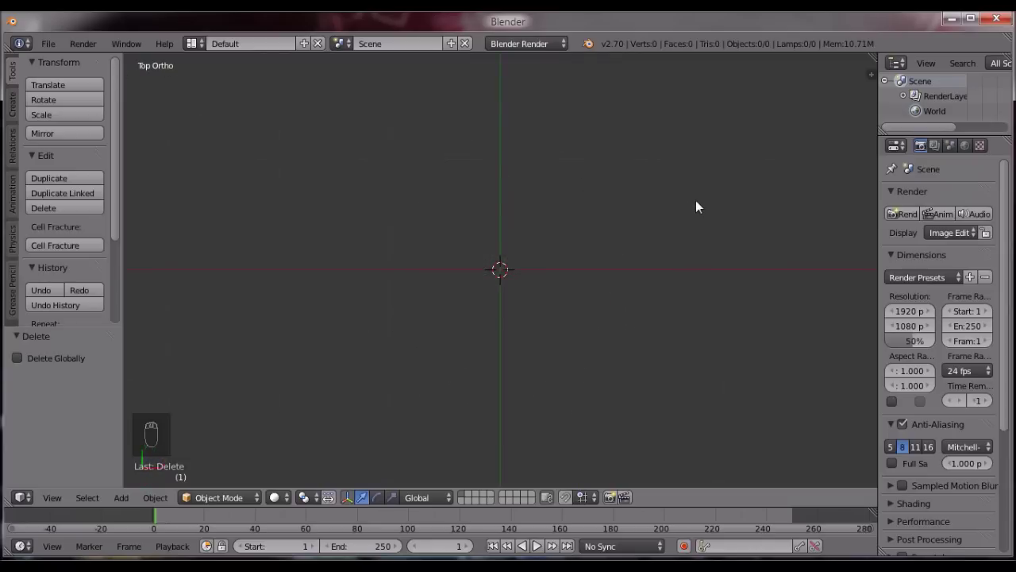
# Enable the Import-Export: Import Images as Planes add-on in User Preferences.
pyautogui.moveTo(59, 48); pyautogui.dragTo(86, 298)
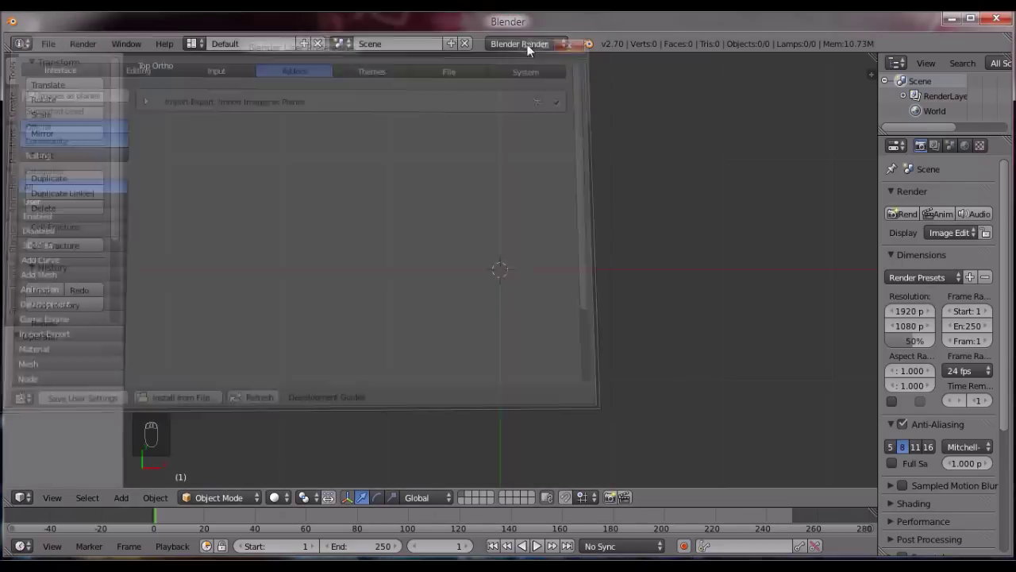
pyautogui.moveTo(60, 49); pyautogui.dragTo(102, 299)
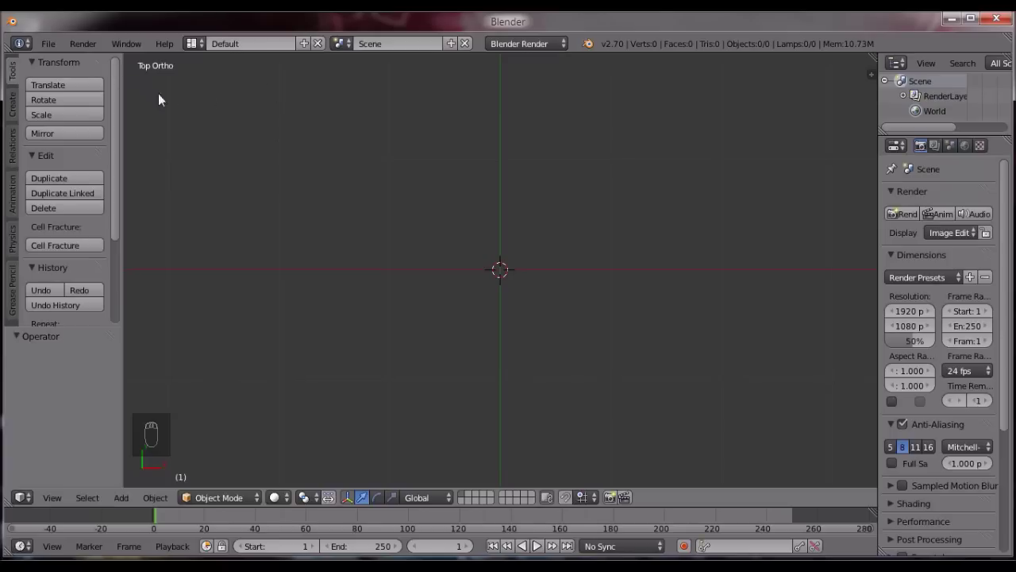
# Start File > Import > Images as Planes for the eight sprite frame images.
pyautogui.moveTo(50, 43); pyautogui.dragTo(70, 299)
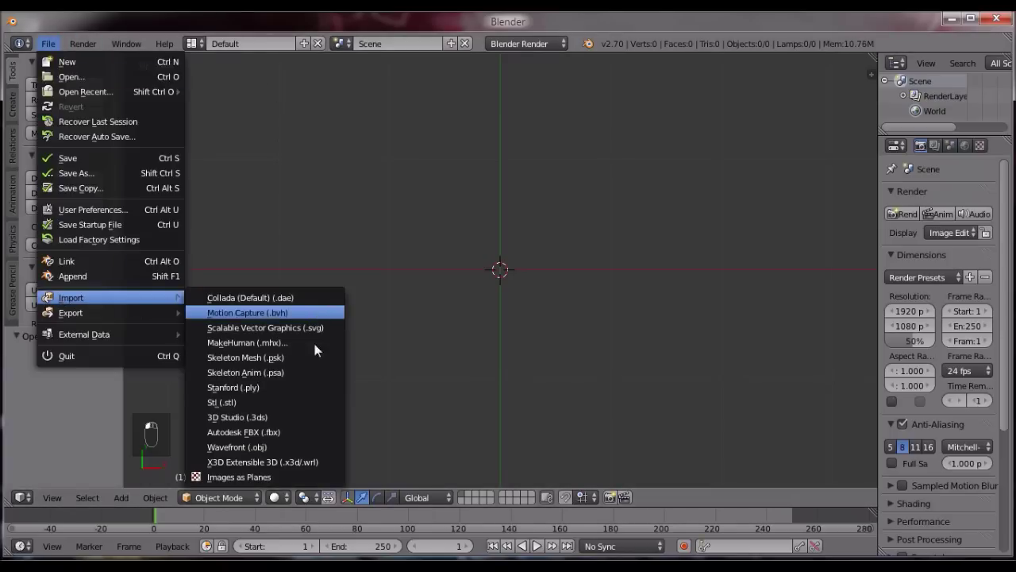
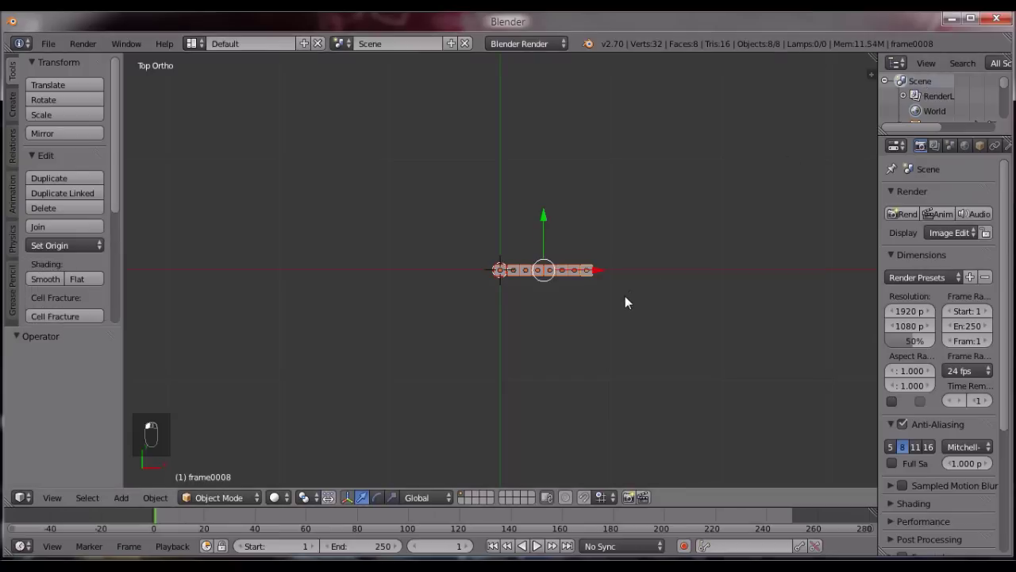
pyautogui.moveTo(629, 300); pyautogui.dragTo(508, 348)
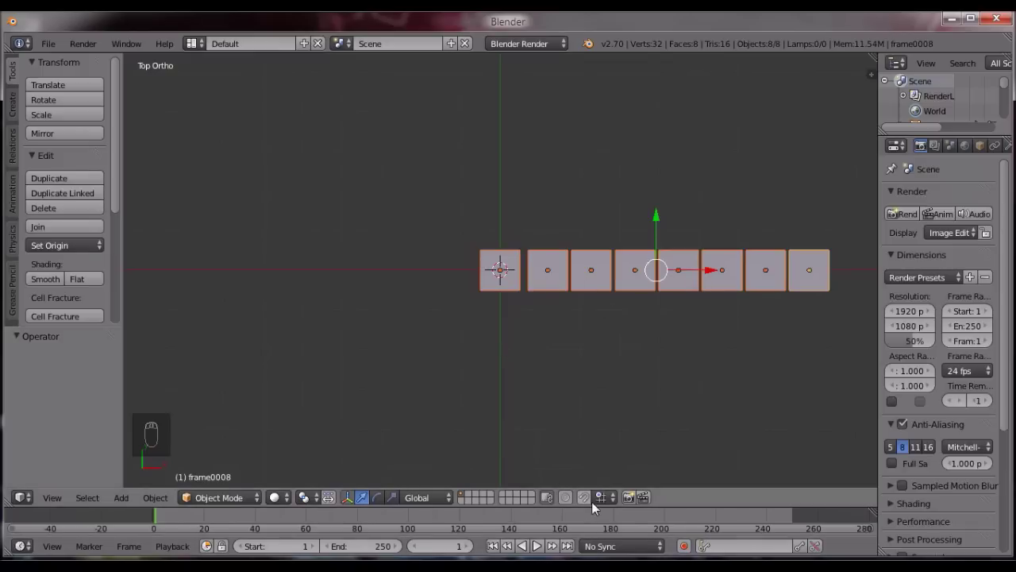
pyautogui.moveTo(587, 502); pyautogui.dragTo(703, 216)
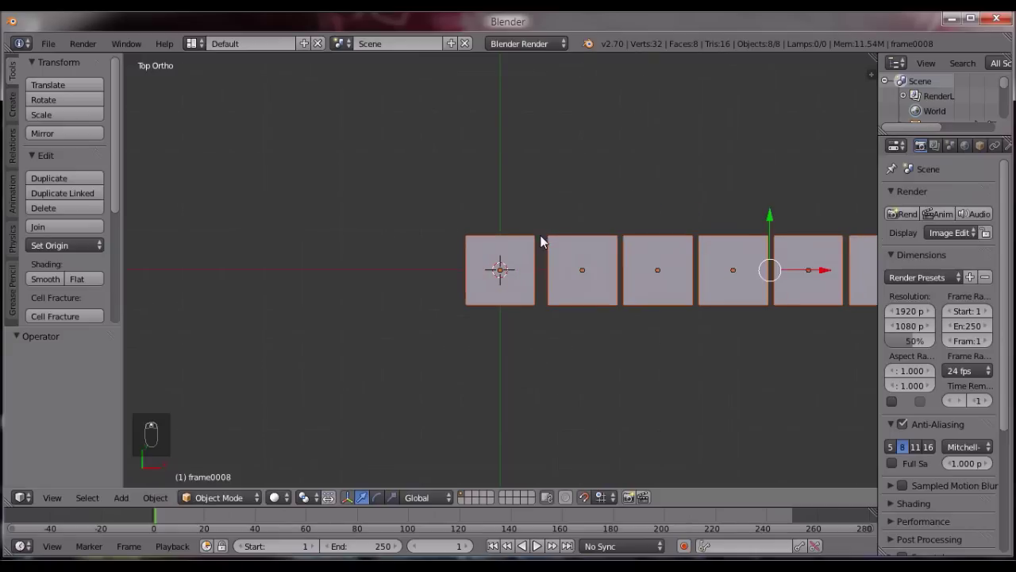
pyautogui.moveTo(574, 243); pyautogui.dragTo(835, 277)
pyautogui.moveTo(834, 277); pyautogui.dragTo(831, 275)
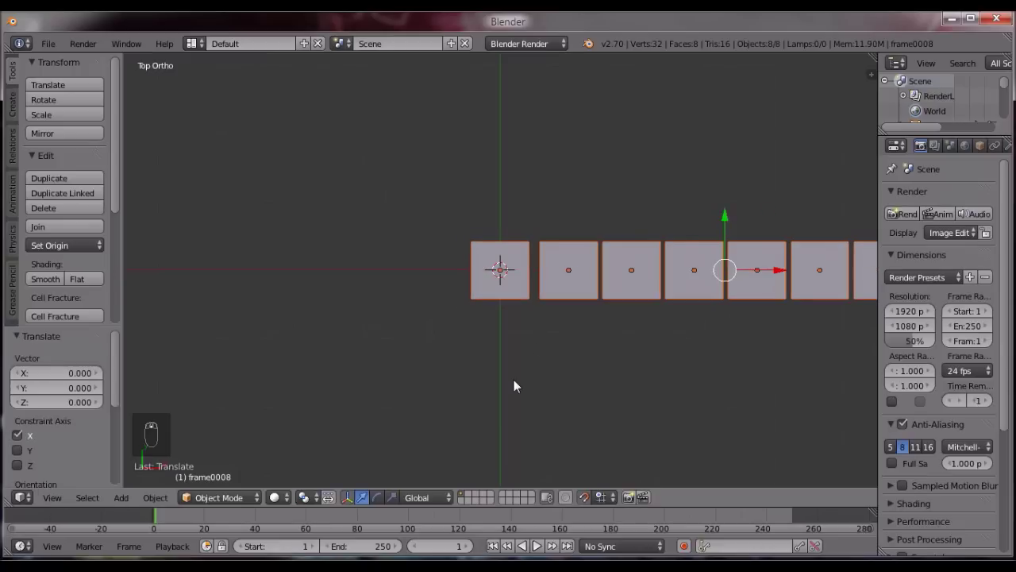
pyautogui.moveTo(514, 384); pyautogui.dragTo(281, 451)
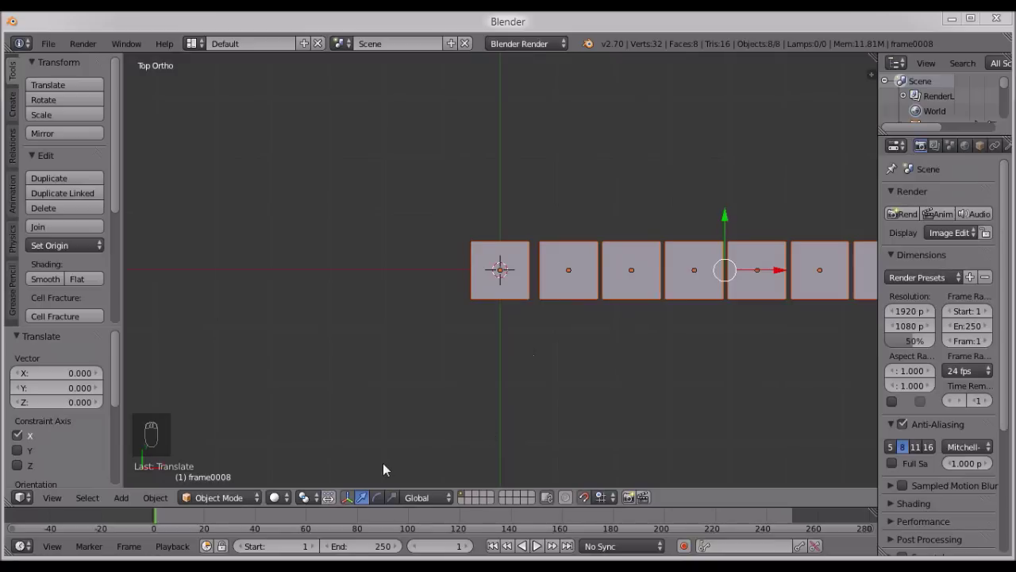
# Set viewport shading to Texture so the magenta sprite images show on all eight planes.
pyautogui.moveTo(291, 500); pyautogui.dragTo(547, 331)
pyautogui.moveTo(547, 330); pyautogui.dragTo(292, 504)
pyautogui.moveTo(293, 504); pyautogui.dragTo(626, 323)
pyautogui.moveTo(627, 323); pyautogui.dragTo(714, 388)
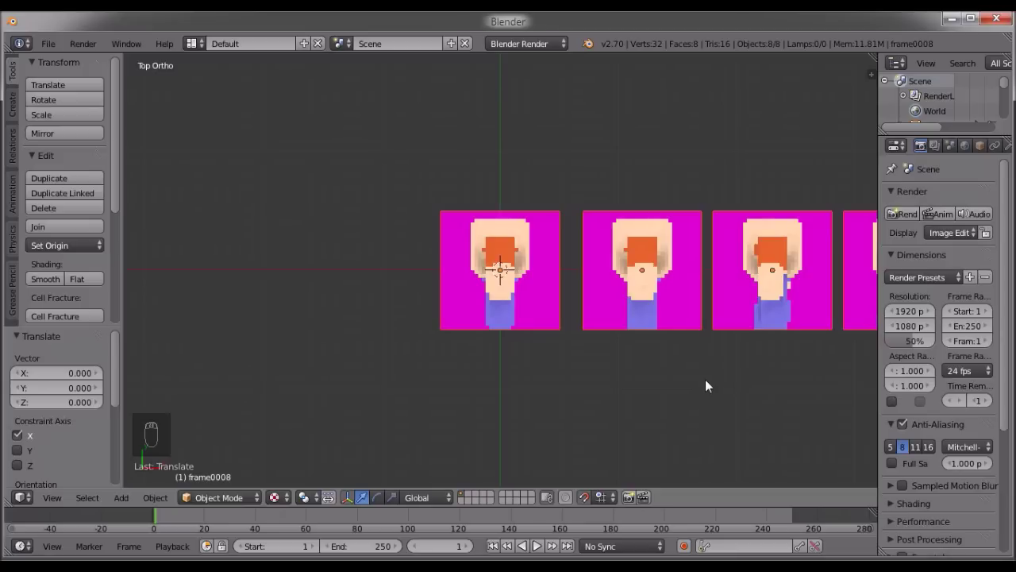
pyautogui.moveTo(694, 383); pyautogui.dragTo(400, 377)
pyautogui.moveTo(619, 360); pyautogui.dragTo(495, 349)
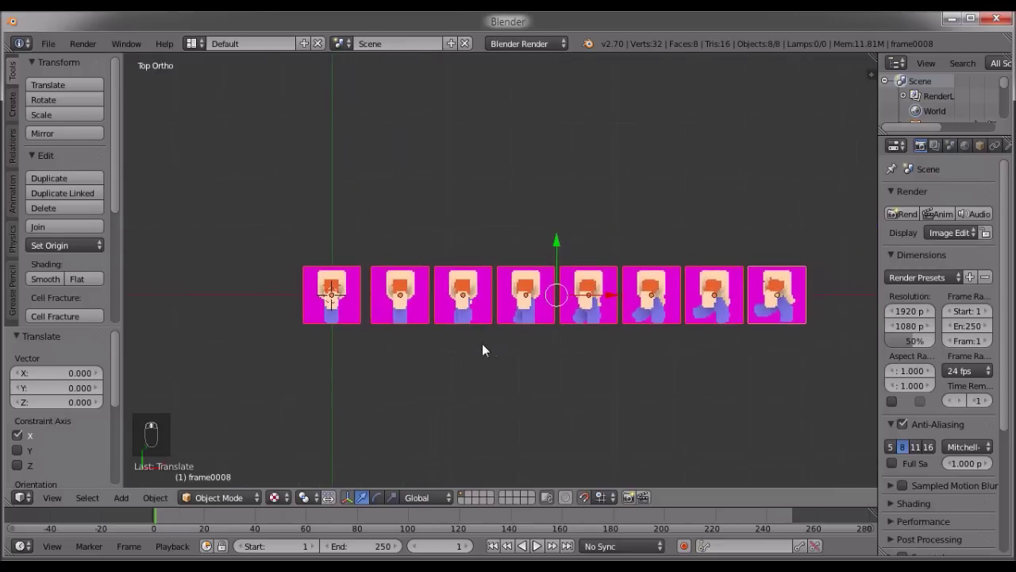
pyautogui.moveTo(455, 337); pyautogui.dragTo(486, 330)
# Slide the later frames right along X and pull the second frame away from the group.
pyautogui.press('KP_7')
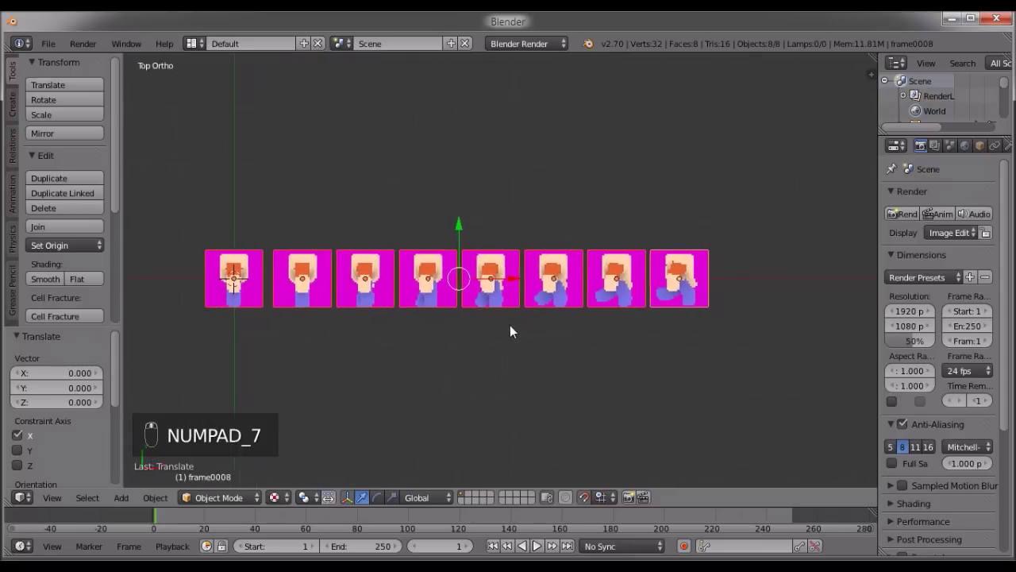
pyautogui.moveTo(599, 317); pyautogui.dragTo(581, 283)
pyautogui.moveTo(580, 284); pyautogui.dragTo(634, 282)
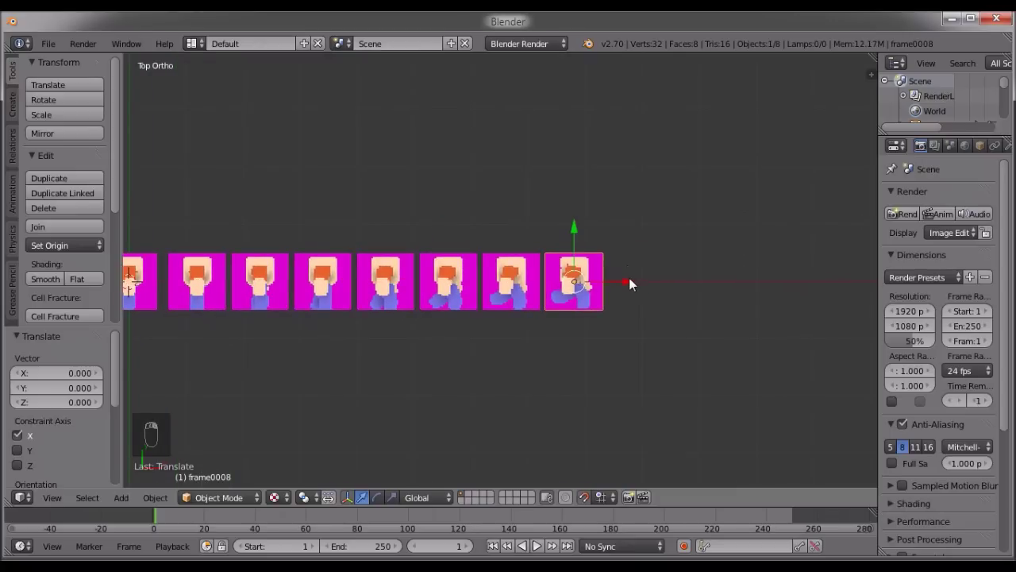
pyautogui.moveTo(523, 291); pyautogui.dragTo(264, 278)
pyautogui.moveTo(264, 279); pyautogui.dragTo(464, 277)
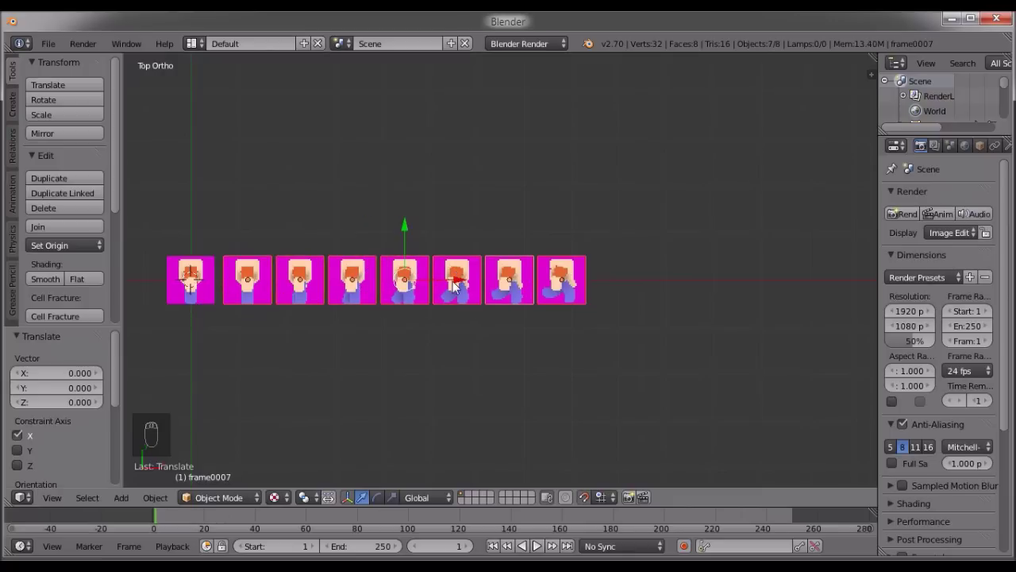
pyautogui.moveTo(470, 285); pyautogui.dragTo(745, 289)
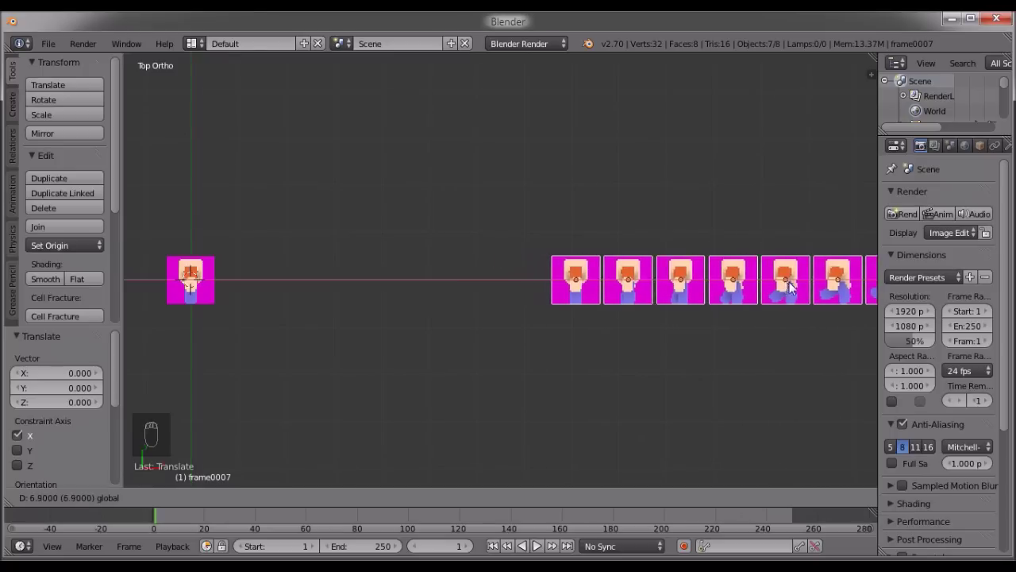
pyautogui.moveTo(207, 277); pyautogui.dragTo(525, 327)
# Move the second, third and fourth frames along X into evenly spaced slots after the first.
pyautogui.moveTo(525, 327); pyautogui.dragTo(718, 295)
pyautogui.moveTo(718, 294); pyautogui.dragTo(368, 298)
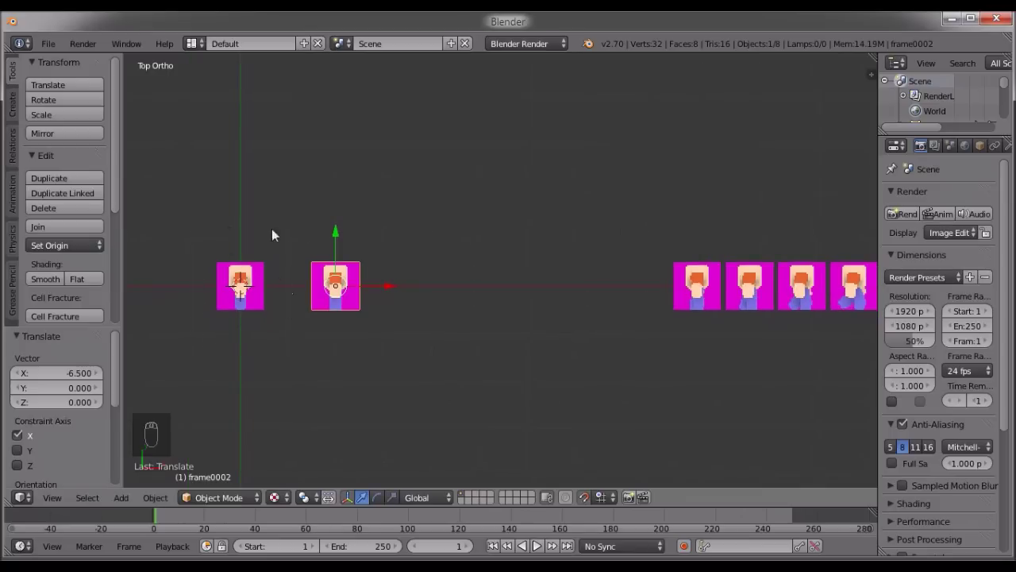
pyautogui.moveTo(363, 279); pyautogui.dragTo(696, 281)
pyautogui.moveTo(696, 281); pyautogui.dragTo(491, 283)
pyautogui.moveTo(753, 288); pyautogui.dragTo(490, 282)
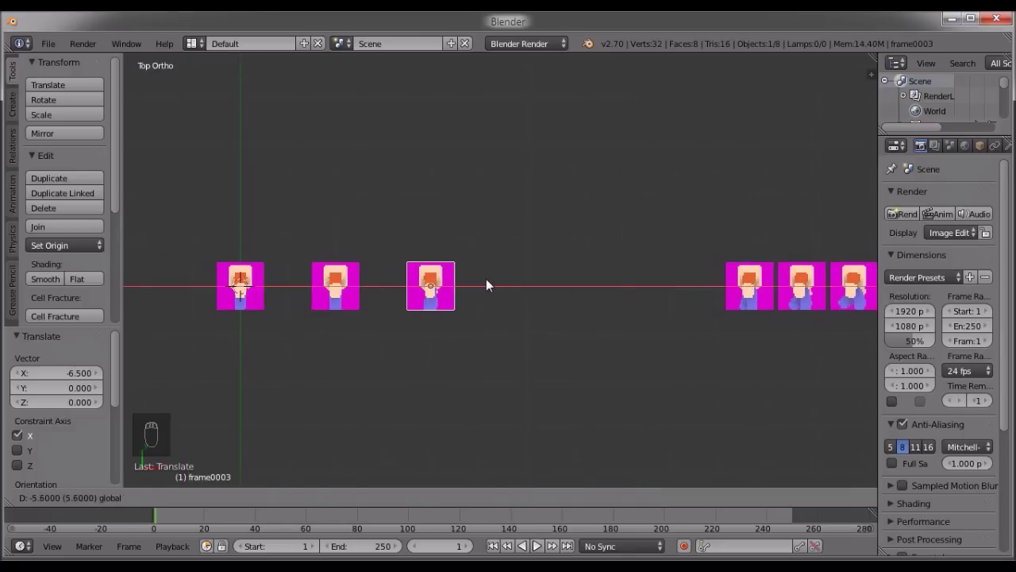
pyautogui.moveTo(492, 283); pyautogui.dragTo(358, 244)
pyautogui.moveTo(465, 223); pyautogui.dragTo(731, 280)
pyautogui.moveTo(731, 280); pyautogui.dragTo(571, 285)
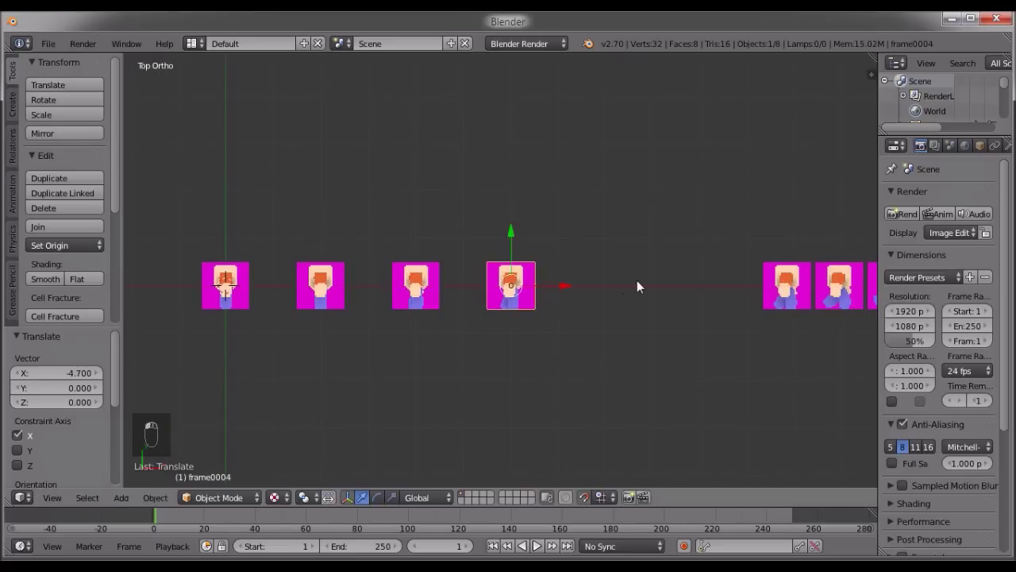
# Move the sixth, seventh and last frames along X to complete the evenly spaced row.
pyautogui.moveTo(841, 291); pyautogui.dragTo(666, 291)
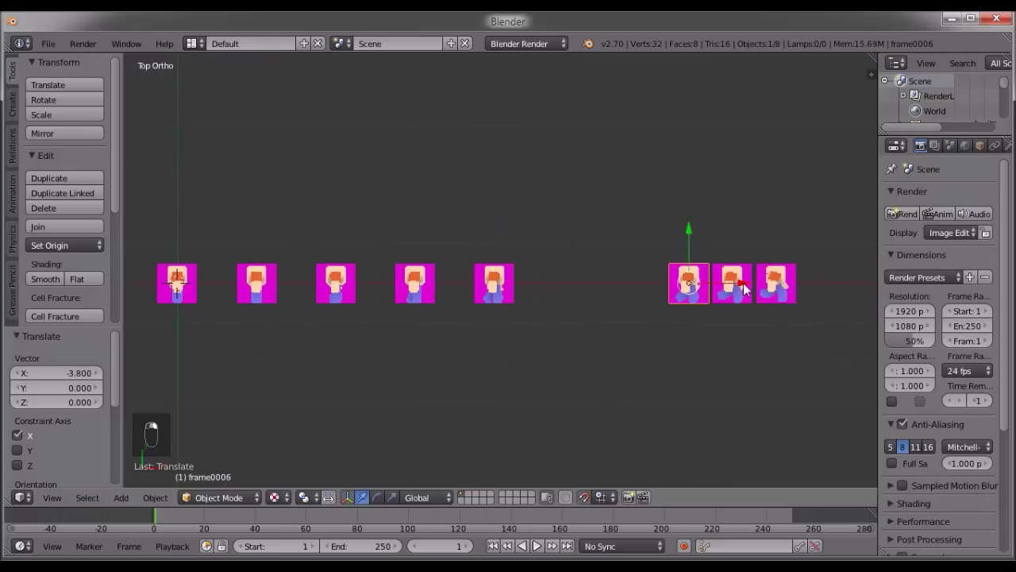
pyautogui.moveTo(730, 287); pyautogui.dragTo(628, 285)
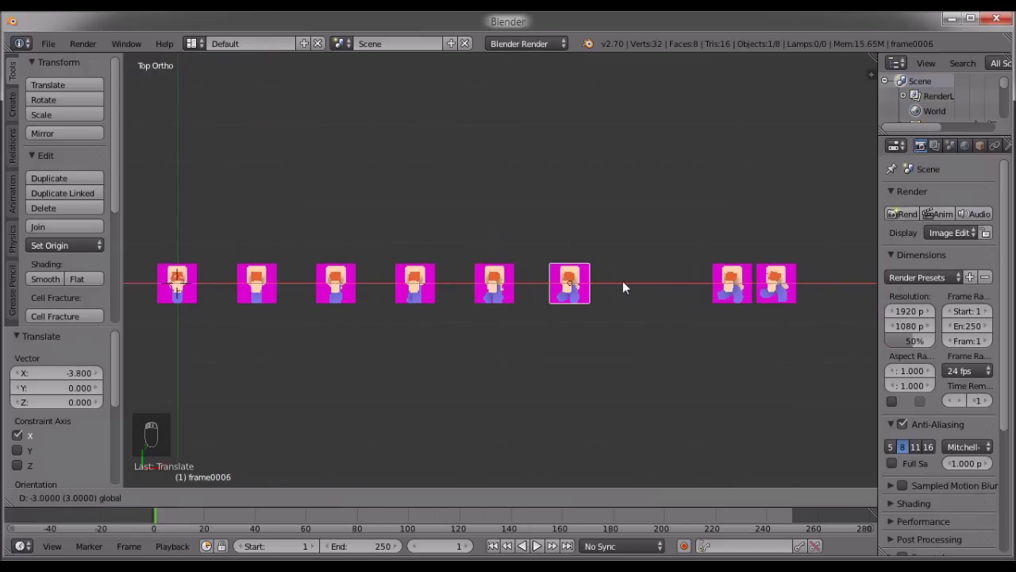
pyautogui.press('ctrl+z')
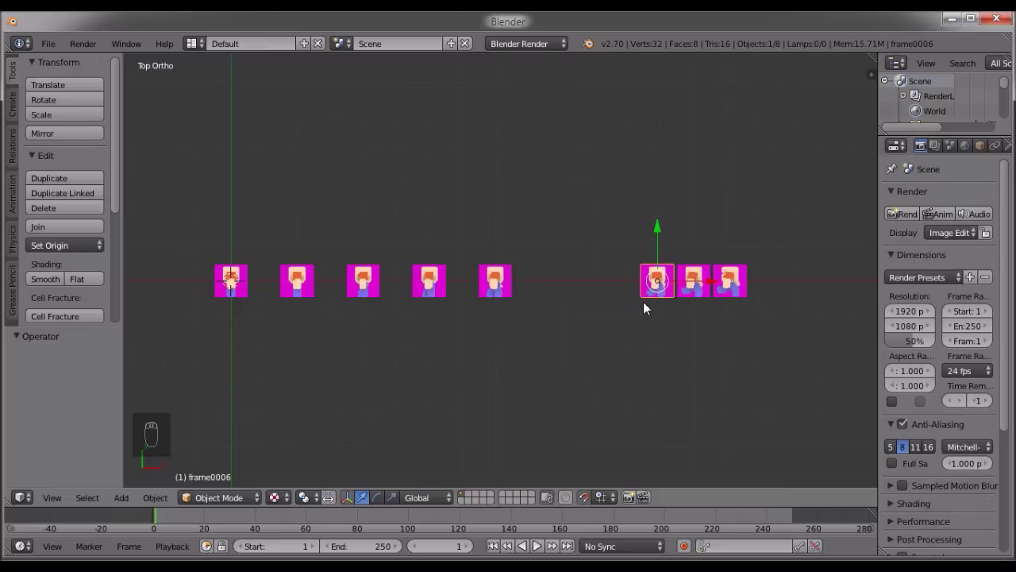
pyautogui.moveTo(635, 269); pyautogui.dragTo(497, 282)
pyautogui.moveTo(798, 295); pyautogui.dragTo(600, 290)
pyautogui.middleClick(601, 289)
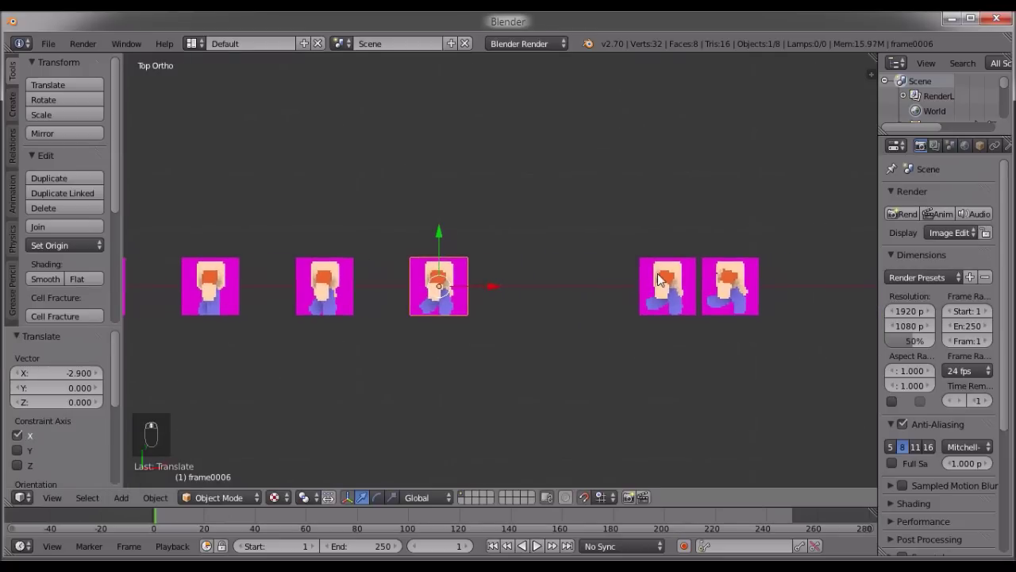
pyautogui.moveTo(729, 286); pyautogui.dragTo(620, 285)
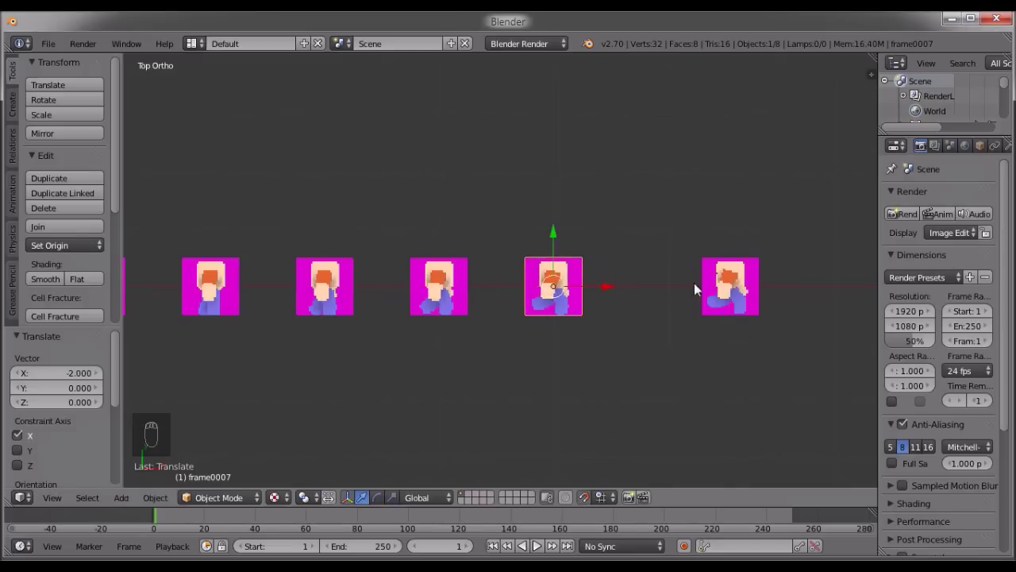
pyautogui.moveTo(770, 288); pyautogui.dragTo(726, 288)
# Scale the first frames by 2 and slide each along X against the previous one.
pyautogui.moveTo(605, 273); pyautogui.dragTo(549, 336)
pyautogui.press('KP_7')
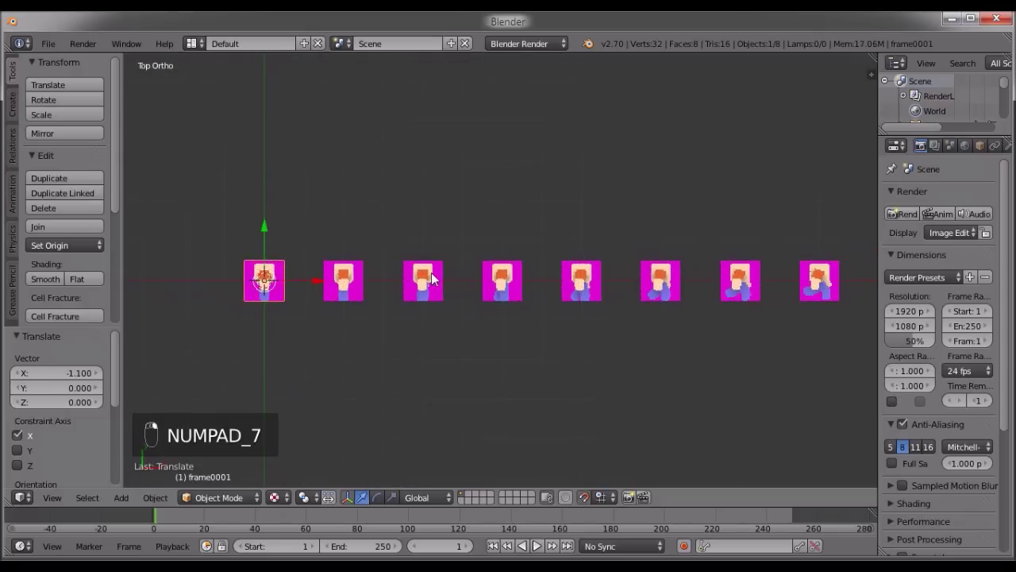
pyautogui.press('s')
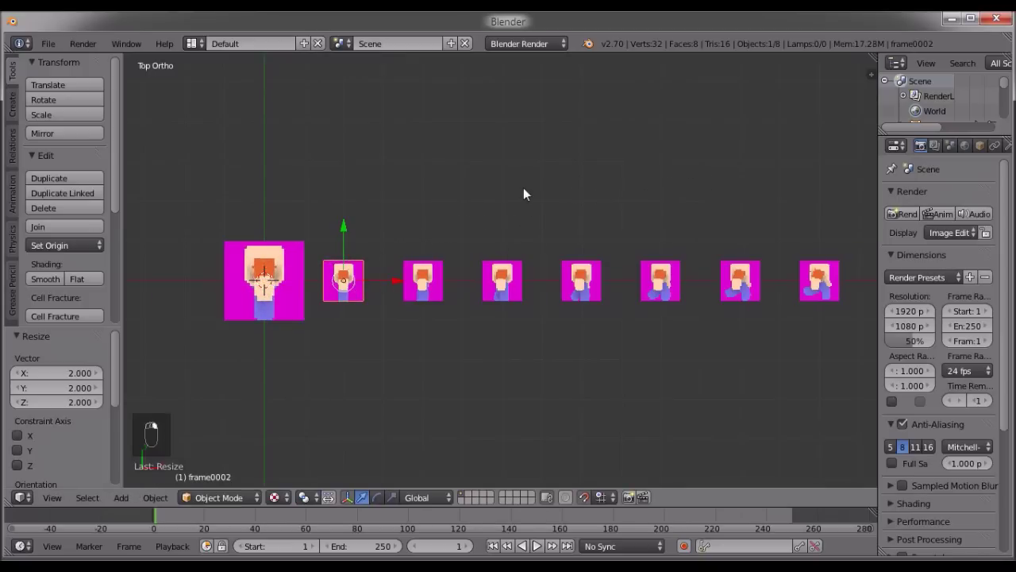
pyautogui.press('s')
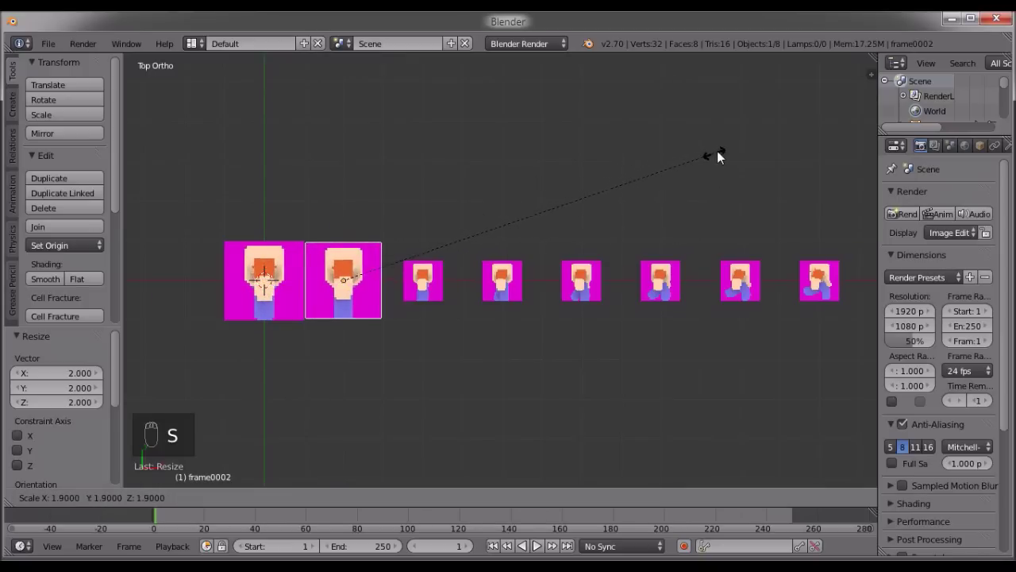
pyautogui.moveTo(433, 288); pyautogui.dragTo(683, 171)
pyautogui.press('s')
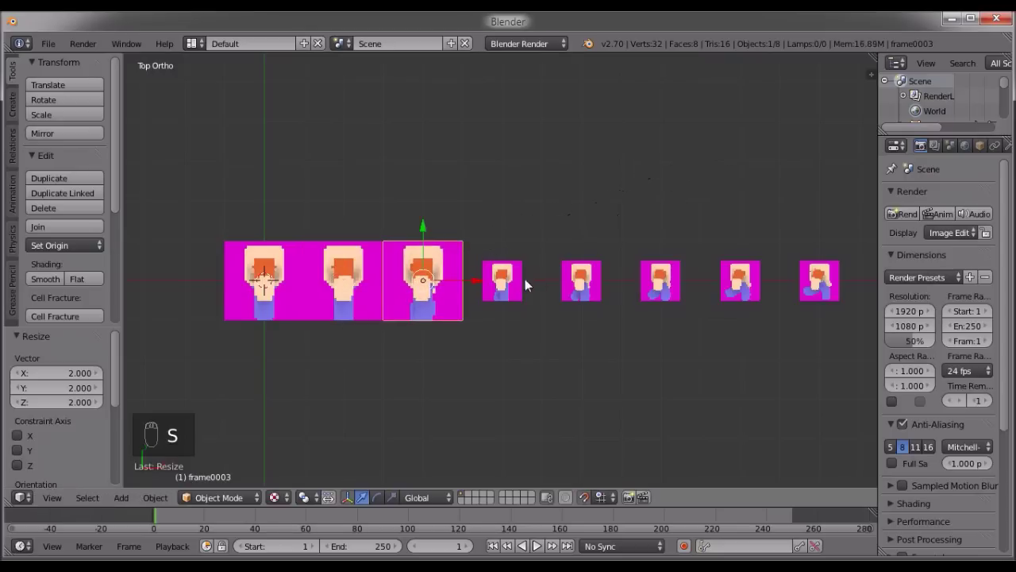
pyautogui.moveTo(513, 285); pyautogui.dragTo(726, 182)
pyautogui.press('s')
pyautogui.moveTo(797, 160); pyautogui.dragTo(738, 208)
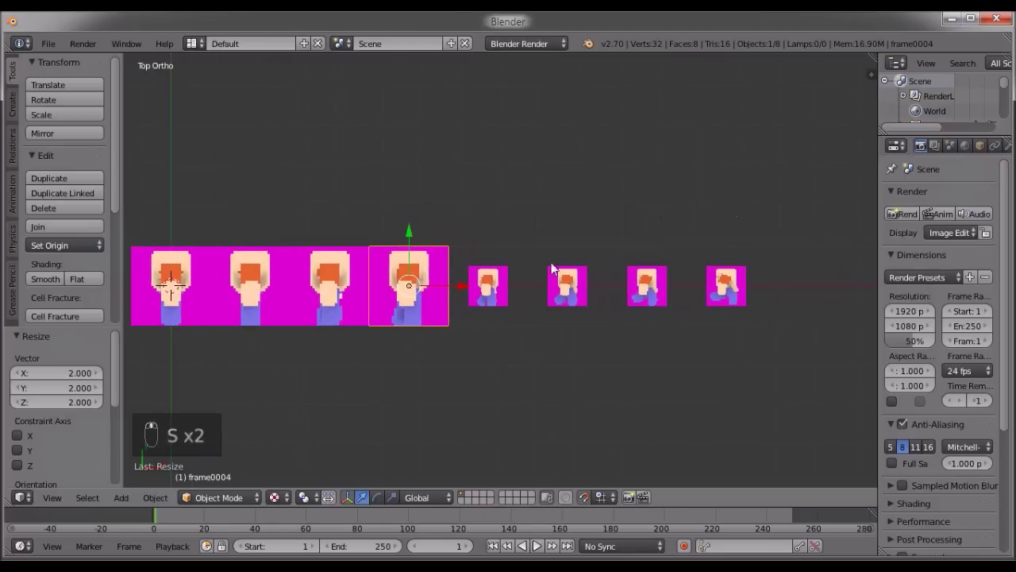
# Double the remaining frames and butt them edge to edge to finish the continuous strip.
pyautogui.press('s')
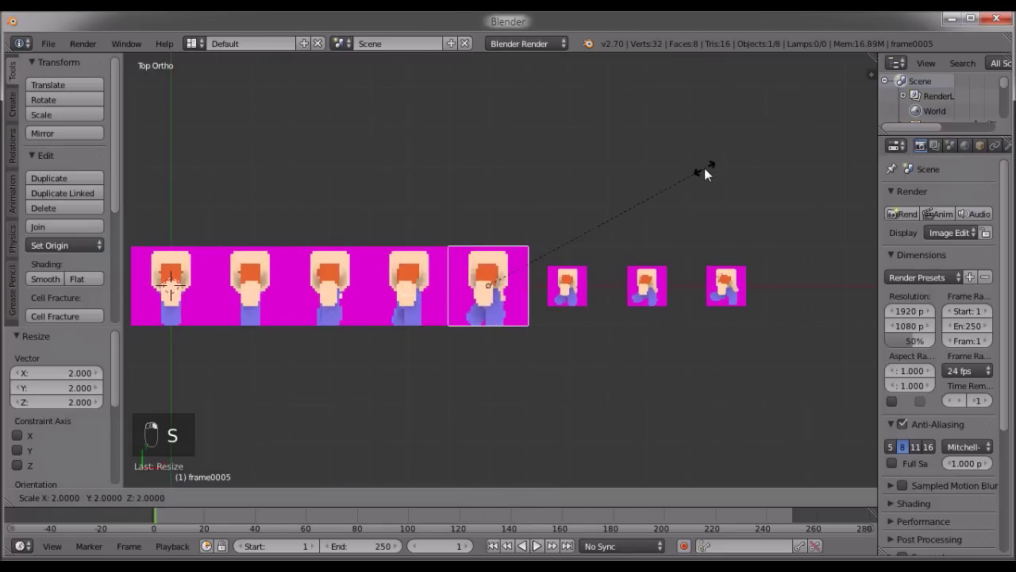
pyautogui.press('s')
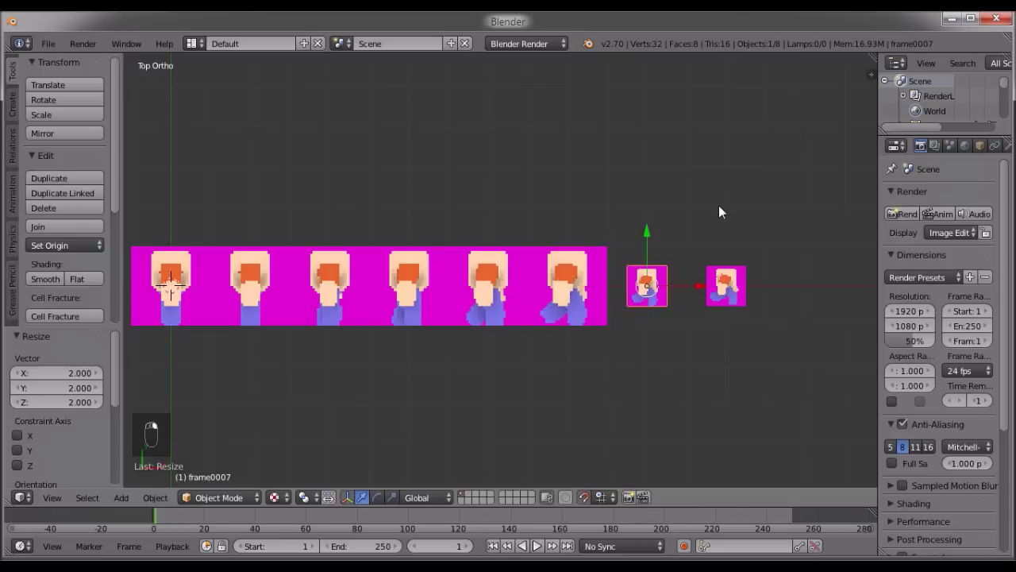
pyautogui.press('s')
pyautogui.moveTo(781, 189); pyautogui.dragTo(829, 171)
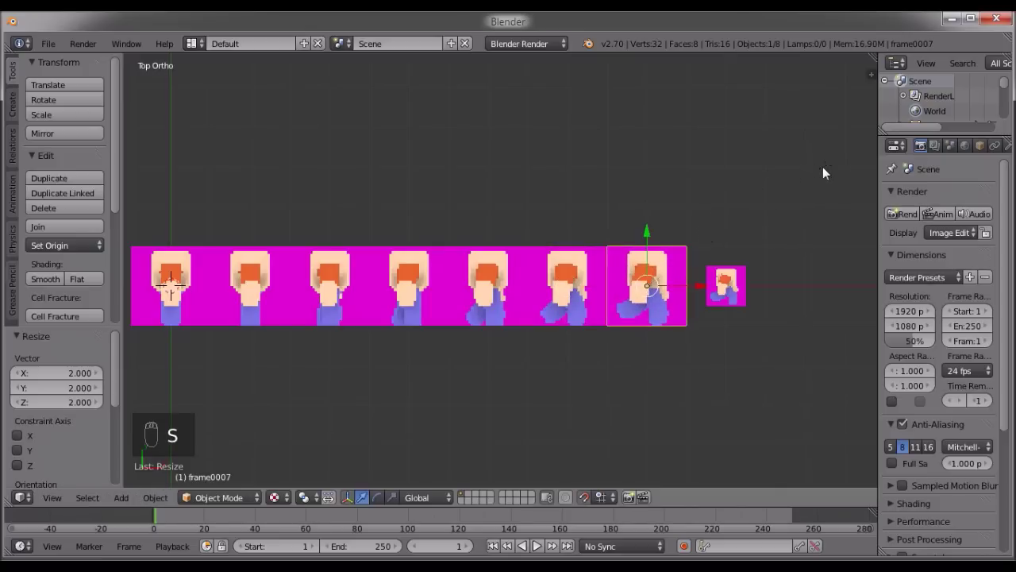
pyautogui.moveTo(738, 293); pyautogui.dragTo(851, 194)
pyautogui.press('s')
pyautogui.moveTo(635, 273); pyautogui.dragTo(583, 346)
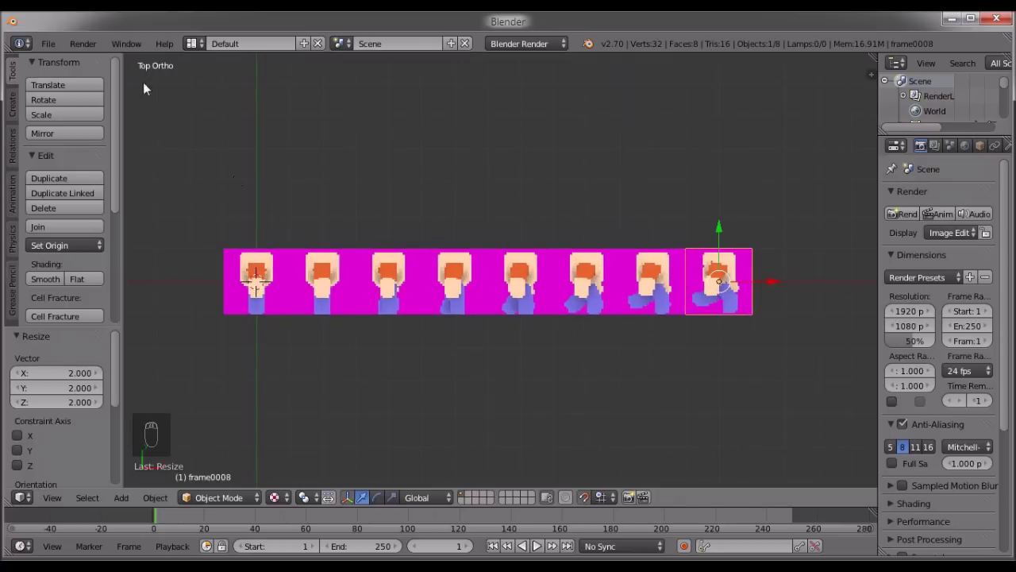
# Import the next eight frame PNGs as planes and move them to Y -2 below the strip.
pyautogui.moveTo(52, 50); pyautogui.dragTo(256, 279)
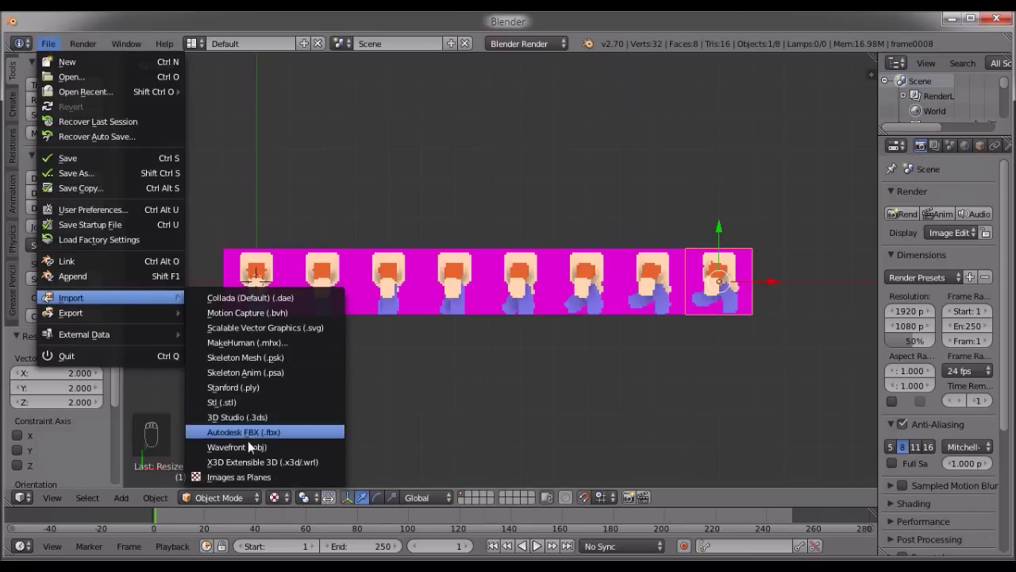
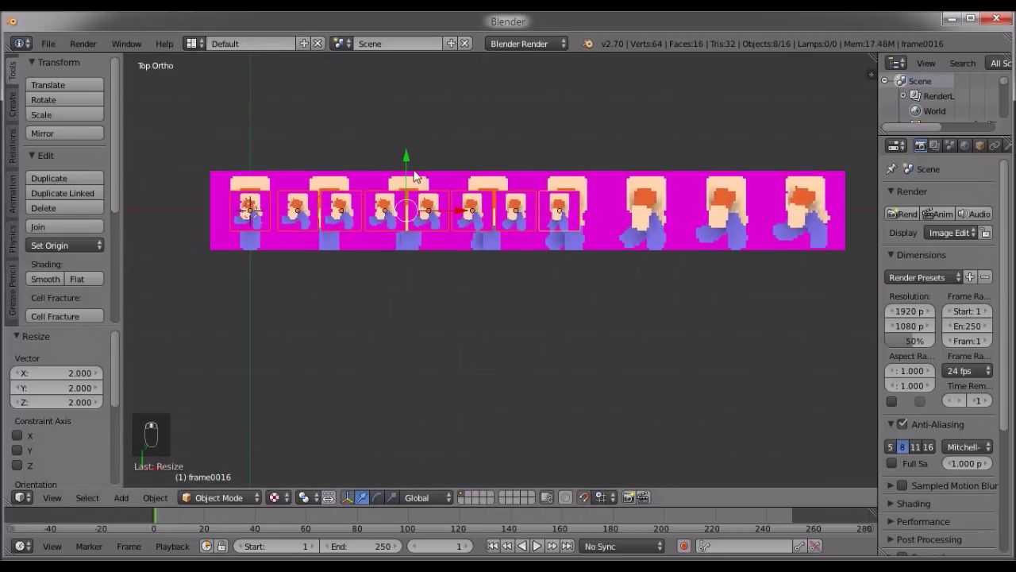
pyautogui.moveTo(409, 158); pyautogui.dragTo(403, 229)
pyautogui.moveTo(403, 229); pyautogui.dragTo(409, 352)
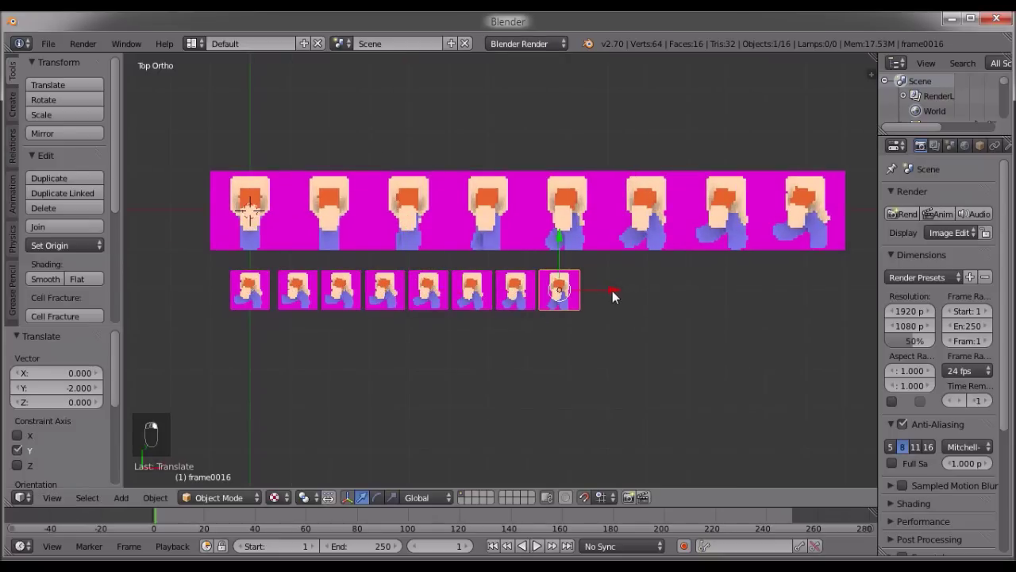
# Reposition the new row along X and move its last frame to the right.
pyautogui.moveTo(618, 296); pyautogui.dragTo(843, 286)
pyautogui.moveTo(843, 286); pyautogui.dragTo(808, 310)
pyautogui.moveTo(807, 311); pyautogui.dragTo(732, 293)
pyautogui.click(732, 293)
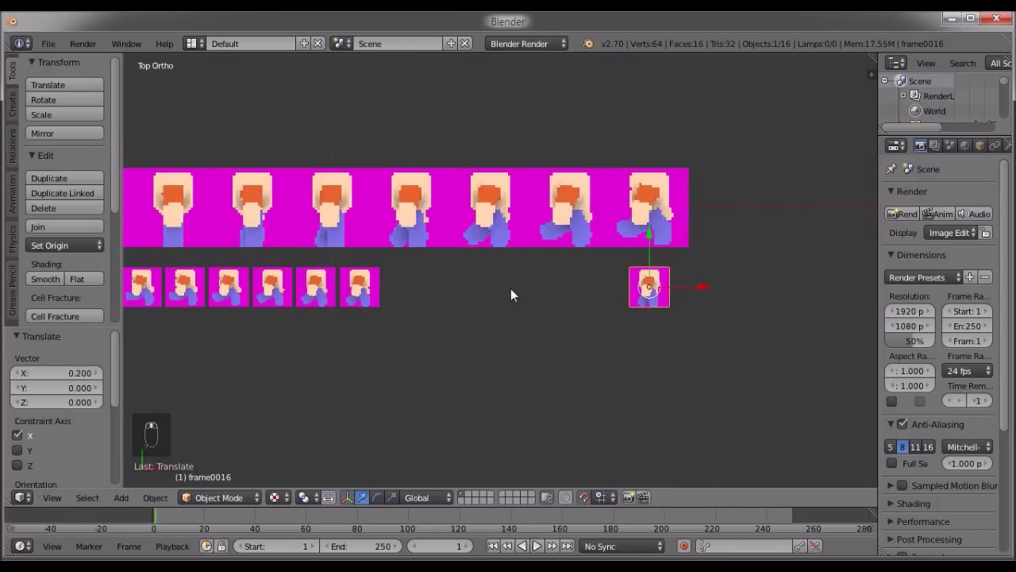
pyautogui.moveTo(567, 295); pyautogui.dragTo(594, 302)
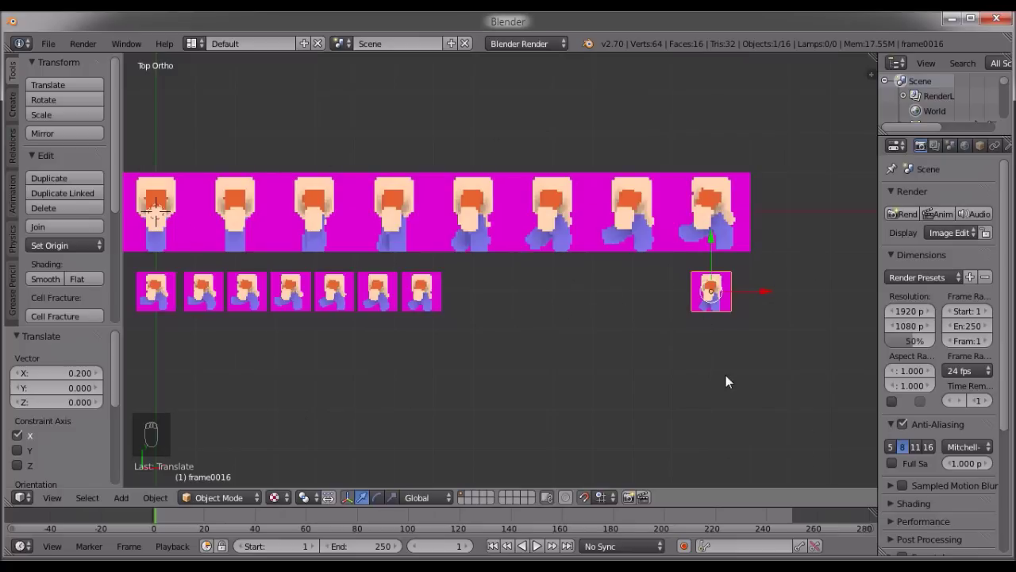
# Select the second-row frames and slide them along X into their slots.
pyautogui.middleClick(489, 361)
pyautogui.press('KP_7')
pyautogui.click(499, 293)
pyautogui.moveTo(678, 294); pyautogui.dragTo(754, 302)
pyautogui.click(755, 301)
pyautogui.middleClick(755, 302)
pyautogui.moveTo(371, 299); pyautogui.dragTo(431, 300)
pyautogui.middleClick(454, 302)
pyautogui.middleClick(380, 304)
pyautogui.moveTo(419, 321); pyautogui.dragTo(544, 378)
# Scale each second-row frame by 2 and butt it against its neighbour.
pyautogui.press('s')
pyautogui.moveTo(466, 367); pyautogui.dragTo(498, 345)
pyautogui.press('s')
pyautogui.moveTo(530, 379); pyautogui.dragTo(640, 424)
pyautogui.press('s')
pyautogui.moveTo(561, 341); pyautogui.dragTo(713, 426)
pyautogui.press('s')
pyautogui.press('s')
pyautogui.press('s')
pyautogui.press('s')
pyautogui.press('s')
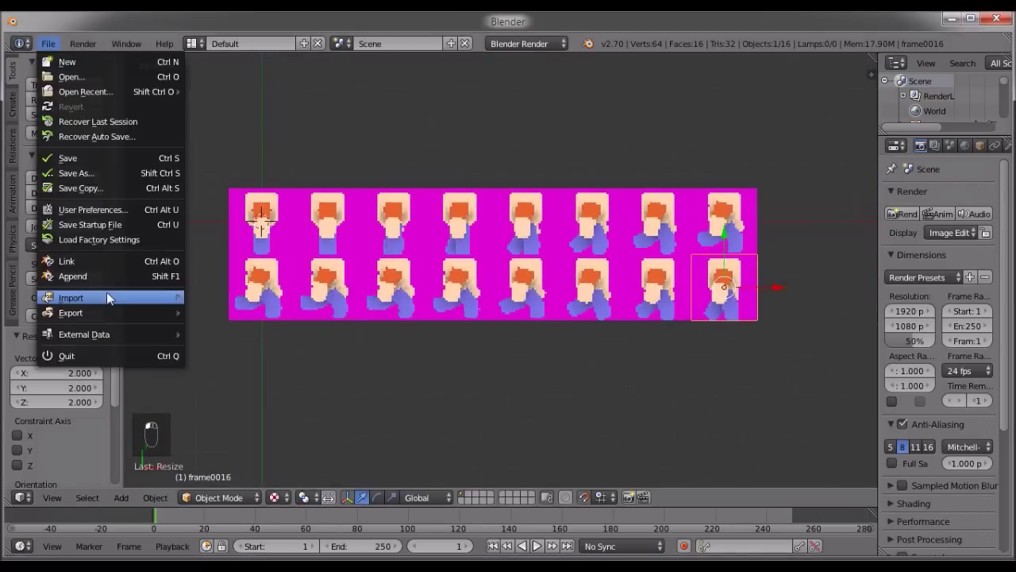
# In the Import Images as Planes browser, select the frame images from 17 onward.
pyautogui.click(515, 319)
pyautogui.middleClick(611, 360)
pyautogui.click(461, 340)
pyautogui.rightClick(499, 351)
pyautogui.moveTo(742, 353); pyautogui.dragTo(390, 358)
pyautogui.moveTo(743, 353); pyautogui.dragTo(697, 352)
pyautogui.rightClick(390, 357)
pyautogui.click(743, 354)
pyautogui.middleClick(513, 352)
pyautogui.middleClick(510, 352)
pyautogui.click(363, 354)
pyautogui.rightClick(363, 354)
# Finish selecting frames through 39 and import them as planes.
pyautogui.click(400, 354)
pyautogui.moveTo(400, 354); pyautogui.dragTo(387, 353)
pyautogui.rightClick(401, 354)
pyautogui.middleClick(394, 355)
pyautogui.middleClick(412, 384)
pyautogui.press('s')
pyautogui.press('s')
pyautogui.press('s')
pyautogui.press('s')
pyautogui.press('s')
pyautogui.press('s')
pyautogui.press('s')
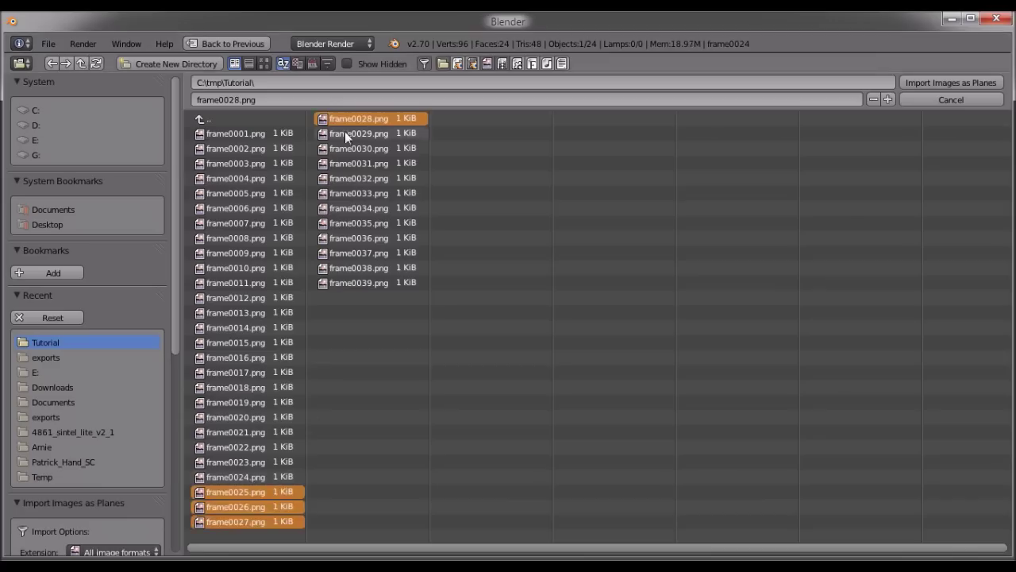
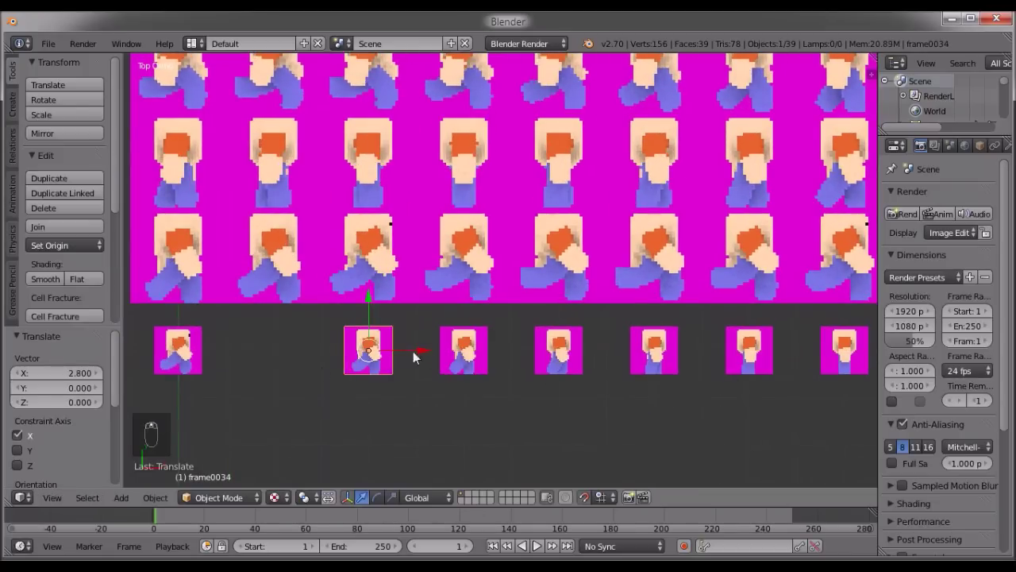
# Double each newly imported frame and slot it into the grid, eight per row.
pyautogui.moveTo(645, 354); pyautogui.dragTo(569, 358)
pyautogui.press('s')
pyautogui.moveTo(340, 382); pyautogui.dragTo(397, 408)
pyautogui.press('s')
pyautogui.press('s')
pyautogui.press('s')
pyautogui.press('s')
pyautogui.press('s')
pyautogui.press('s')
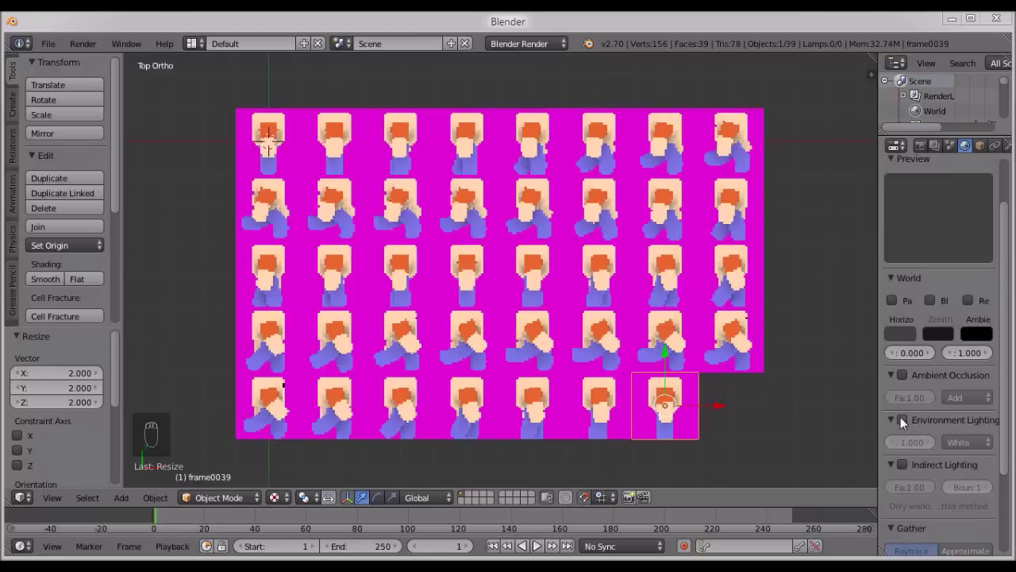
# Enable Environment Lighting in World properties and switch the viewport to Rendered shading.
pyautogui.moveTo(908, 423); pyautogui.dragTo(948, 424)
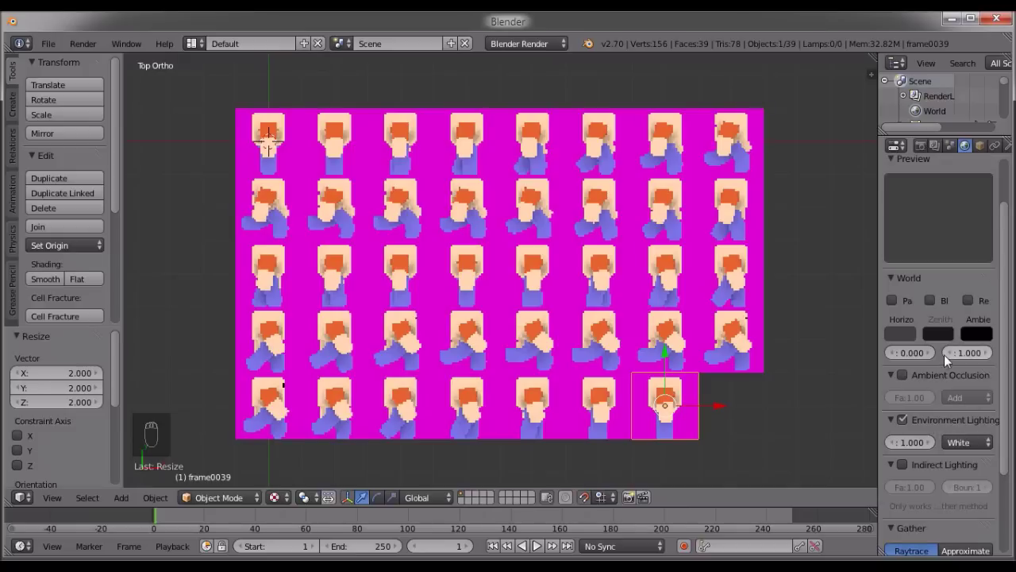
pyautogui.moveTo(691, 366); pyautogui.dragTo(287, 495)
pyautogui.moveTo(287, 494); pyautogui.dragTo(329, 416)
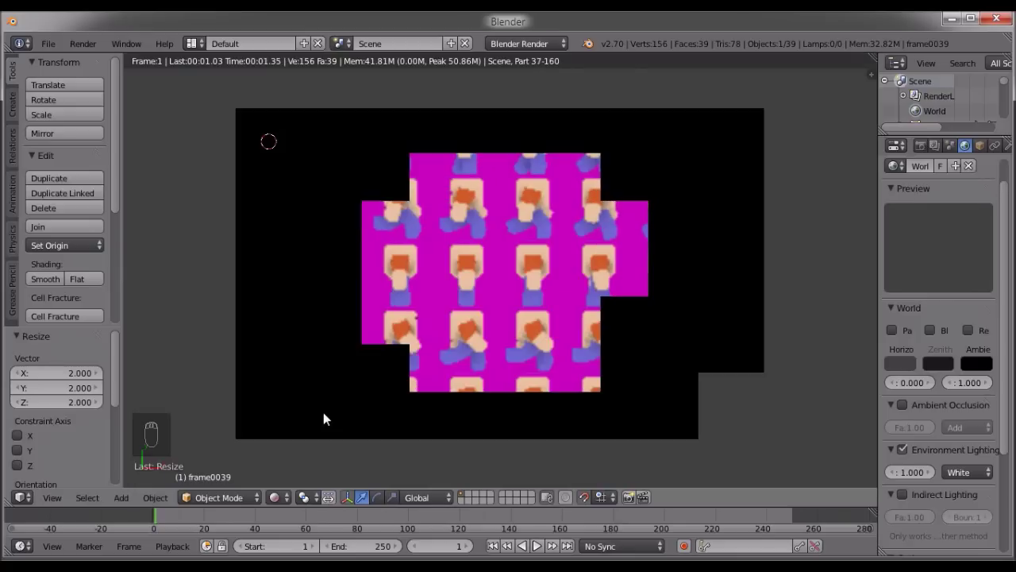
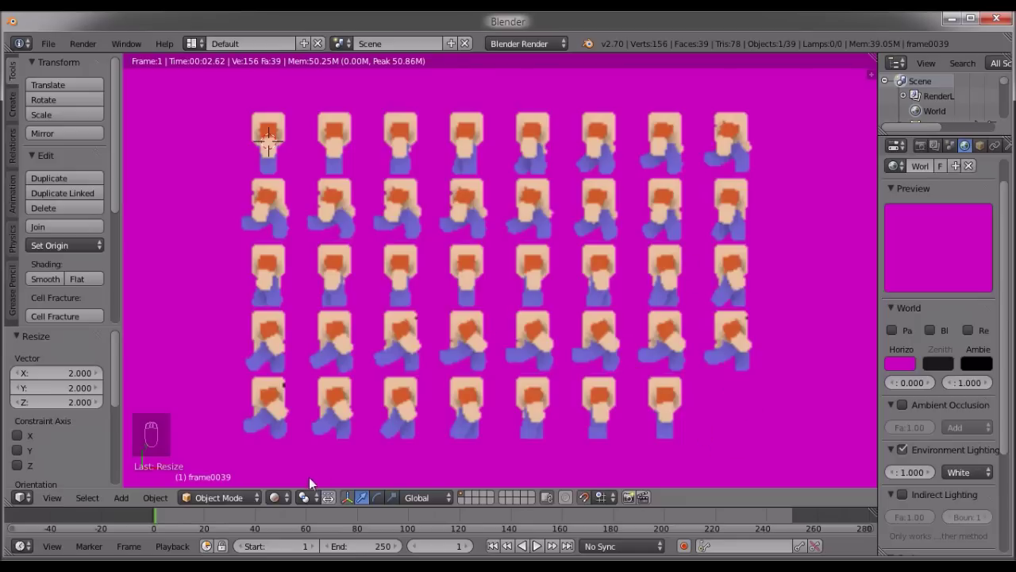
# Select the first sprite frame and bring up its image texture settings.
pyautogui.moveTo(287, 467); pyautogui.dragTo(321, 437)
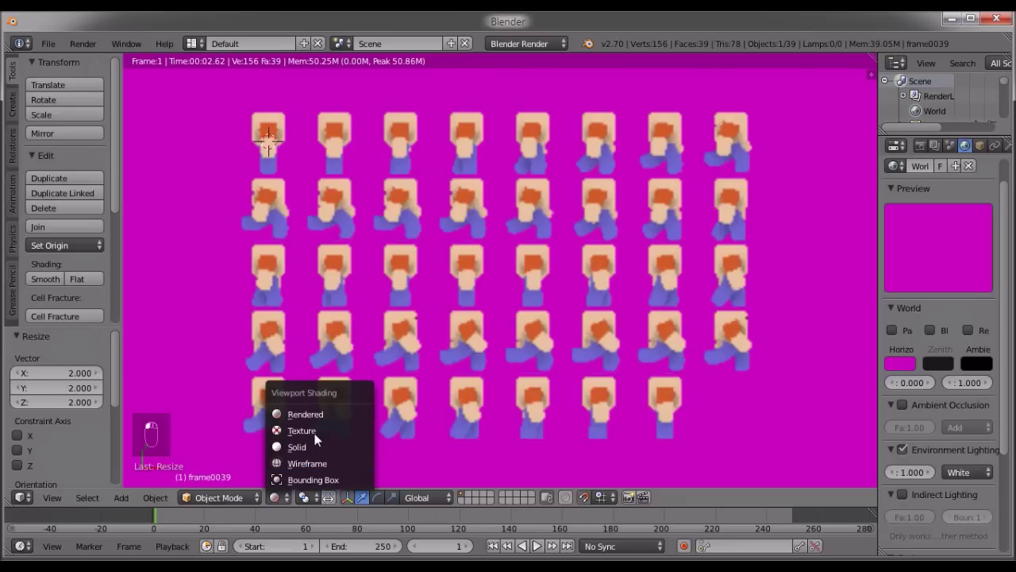
pyautogui.moveTo(321, 438); pyautogui.dragTo(286, 162)
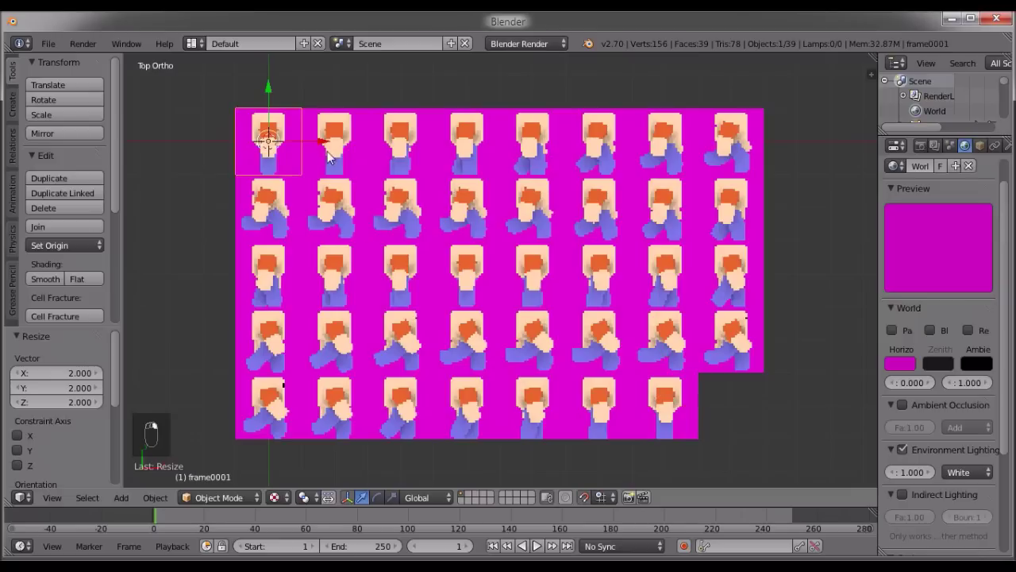
pyautogui.moveTo(953, 146); pyautogui.dragTo(986, 145)
pyautogui.moveTo(987, 145); pyautogui.dragTo(309, 161)
pyautogui.moveTo(302, 160); pyautogui.dragTo(359, 160)
pyautogui.moveTo(974, 149); pyautogui.dragTo(277, 158)
# Turn off MIP mapping and interpolation on the sprite's image texture.
pyautogui.moveTo(277, 157); pyautogui.dragTo(973, 320)
pyautogui.middleClick(972, 319)
pyautogui.moveTo(935, 319); pyautogui.dragTo(928, 323)
pyautogui.moveTo(929, 313); pyautogui.dragTo(950, 385)
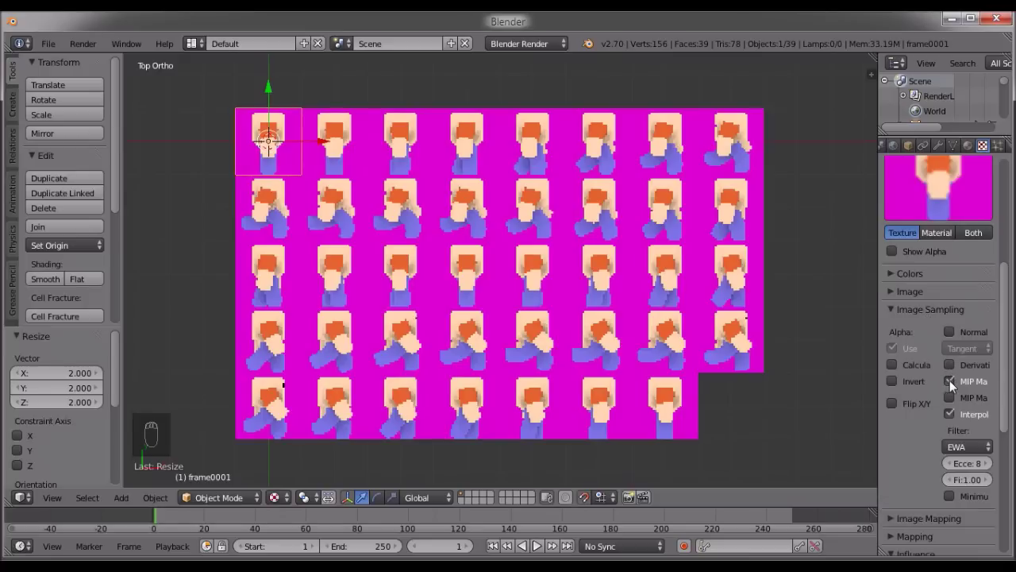
pyautogui.moveTo(955, 384); pyautogui.dragTo(972, 453)
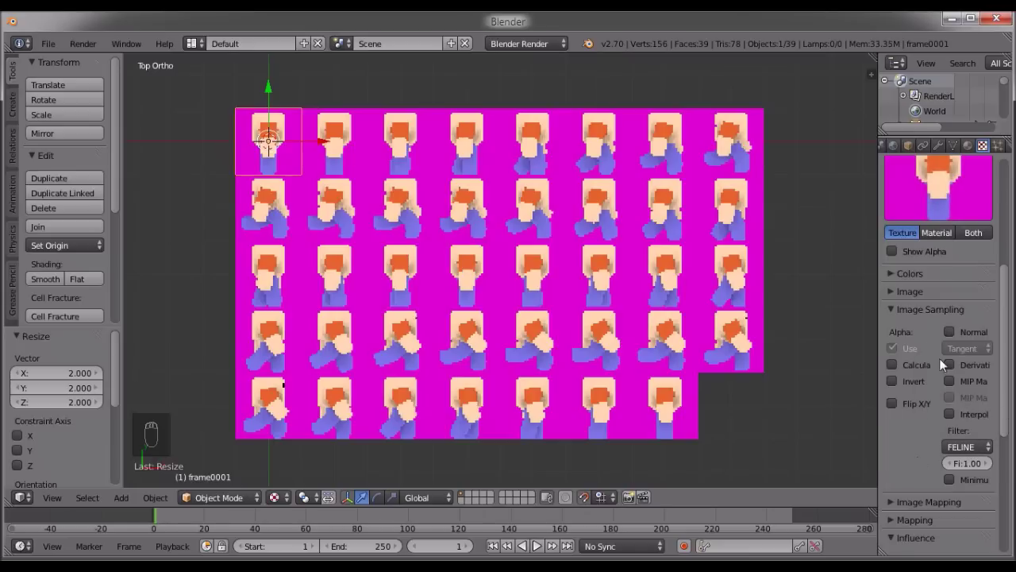
# Switch the viewport to solid shading and set the first tile's texture filter to FELINE.
pyautogui.moveTo(945, 362); pyautogui.dragTo(278, 507)
pyautogui.moveTo(276, 501); pyautogui.dragTo(391, 266)
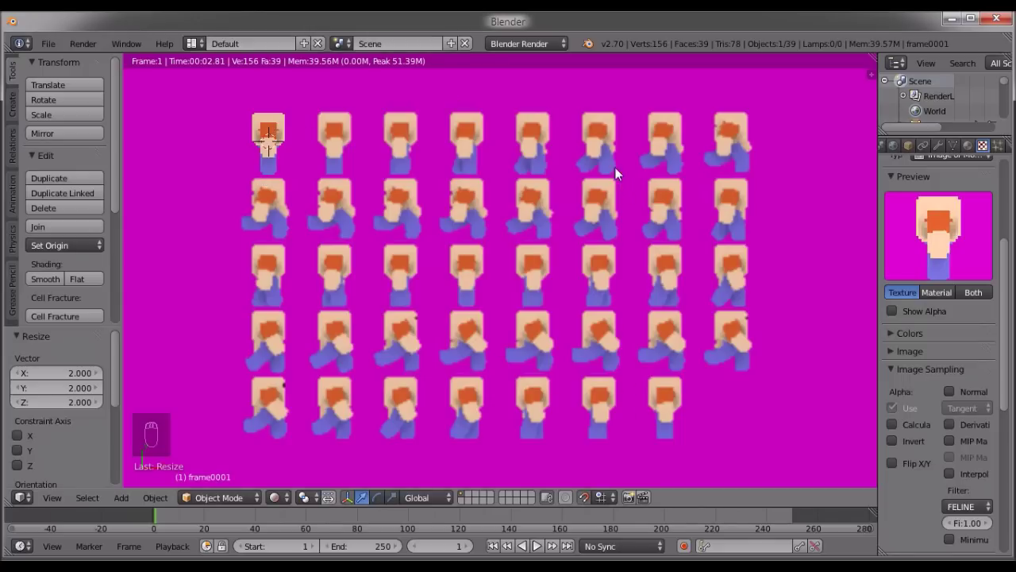
pyautogui.moveTo(282, 501); pyautogui.dragTo(312, 443)
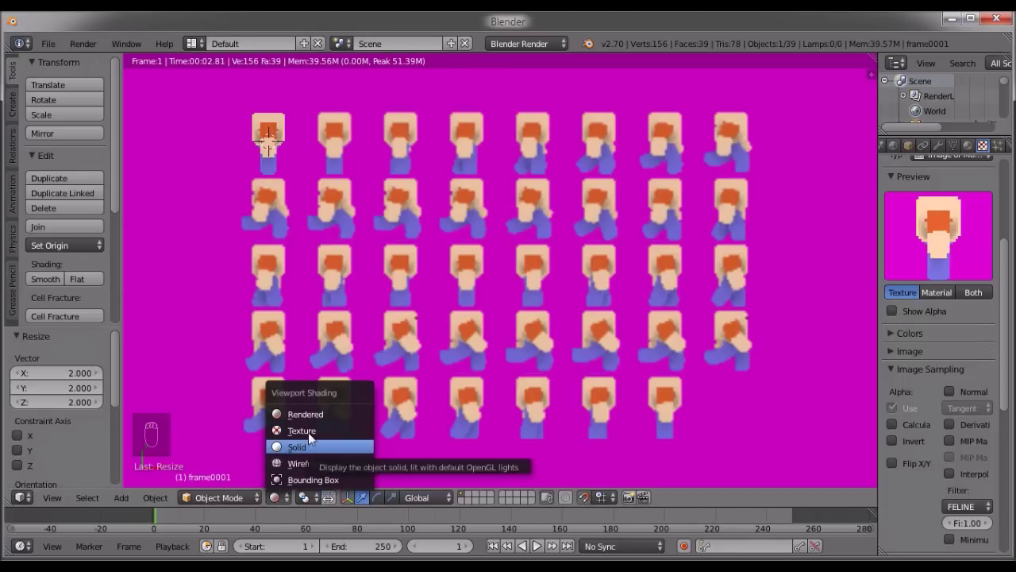
pyautogui.moveTo(347, 153); pyautogui.dragTo(959, 447)
pyautogui.moveTo(959, 447); pyautogui.dragTo(957, 475)
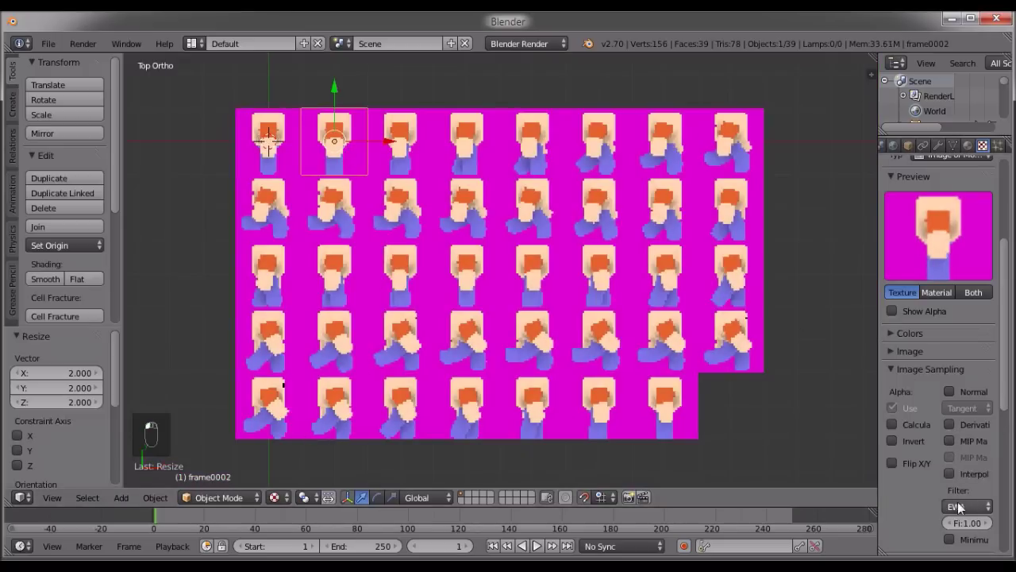
pyautogui.moveTo(392, 157); pyautogui.dragTo(958, 476)
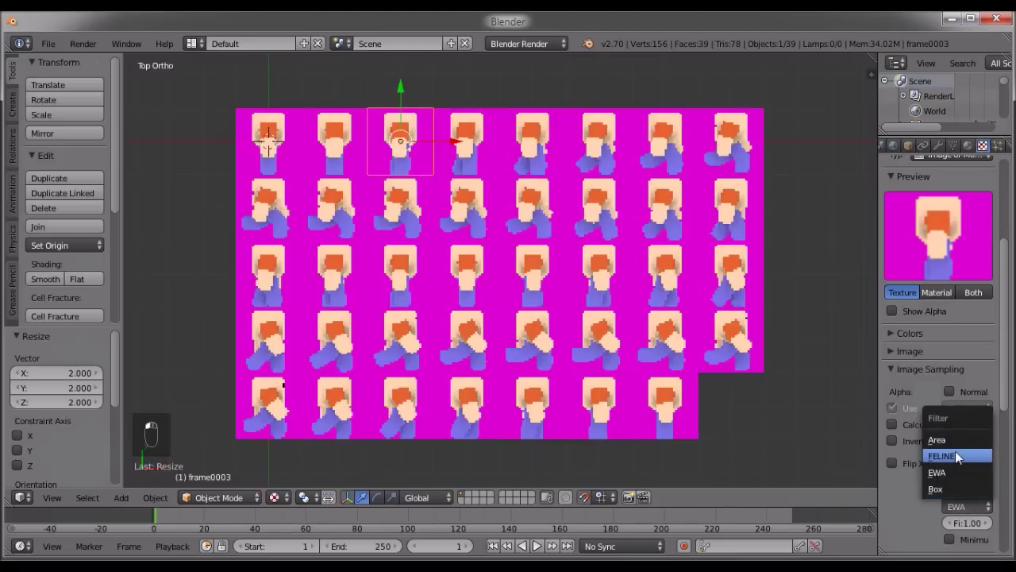
pyautogui.moveTo(486, 144); pyautogui.dragTo(953, 519)
pyautogui.click(953, 519)
# Work through the next sprite tiles, setting each one's texture filter to FELINE.
pyautogui.rightClick(953, 519)
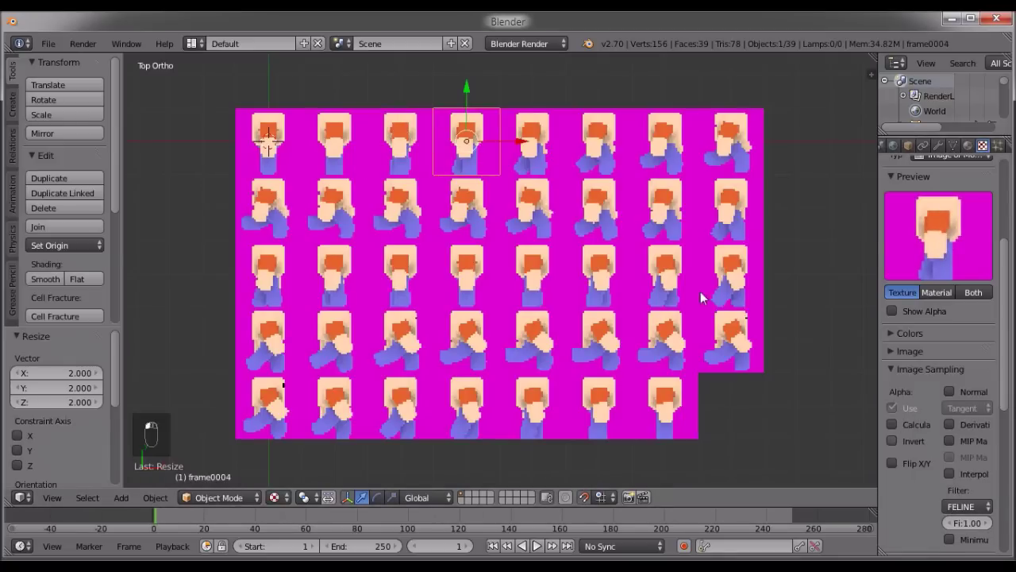
pyautogui.moveTo(958, 444); pyautogui.dragTo(964, 503)
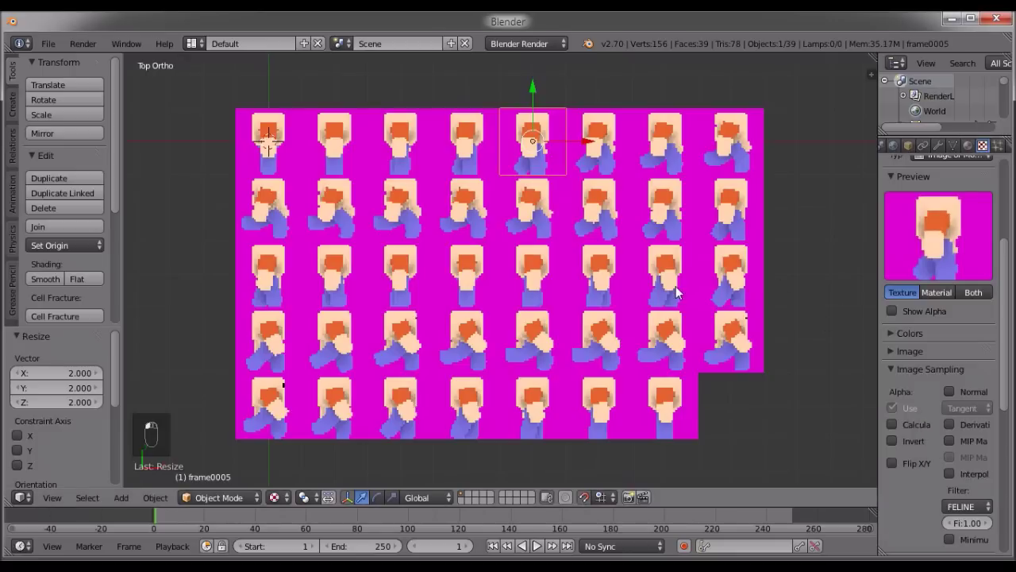
pyautogui.moveTo(619, 159); pyautogui.dragTo(966, 493)
pyautogui.moveTo(956, 465); pyautogui.dragTo(965, 493)
pyautogui.middleClick(970, 459)
pyautogui.moveTo(810, 212); pyautogui.dragTo(960, 485)
pyautogui.middleClick(444, 267)
pyautogui.middleClick(952, 471)
pyautogui.middleClick(368, 219)
pyautogui.moveTo(954, 475); pyautogui.dragTo(964, 508)
pyautogui.click(959, 510)
pyautogui.moveTo(684, 205); pyautogui.dragTo(971, 507)
pyautogui.moveTo(970, 447); pyautogui.dragTo(956, 470)
pyautogui.middleClick(867, 427)
pyautogui.middleClick(926, 457)
pyautogui.middleClick(951, 482)
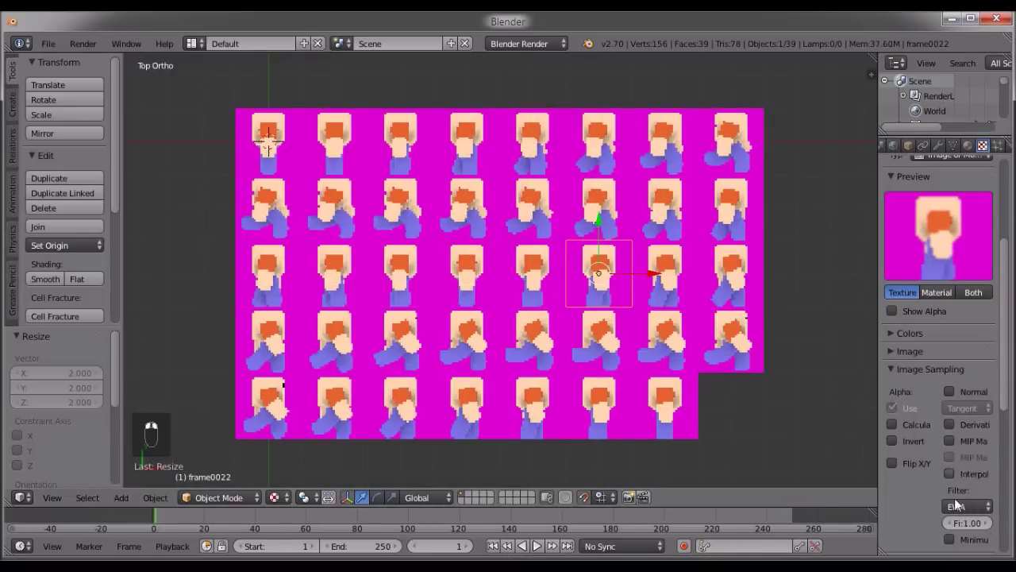
pyautogui.click(717, 395)
# Give the remaining tile FELINE filtering and check the sheet in Rendered shading.
pyautogui.rightClick(718, 396)
pyautogui.moveTo(935, 436); pyautogui.dragTo(952, 462)
pyautogui.click(965, 509)
pyautogui.moveTo(962, 453); pyautogui.dragTo(950, 480)
pyautogui.middleClick(951, 469)
pyautogui.middleClick(513, 383)
pyautogui.middleClick(955, 467)
pyautogui.middleClick(958, 456)
pyautogui.middleClick(736, 430)
pyautogui.moveTo(977, 470); pyautogui.dragTo(961, 503)
pyautogui.click(587, 378)
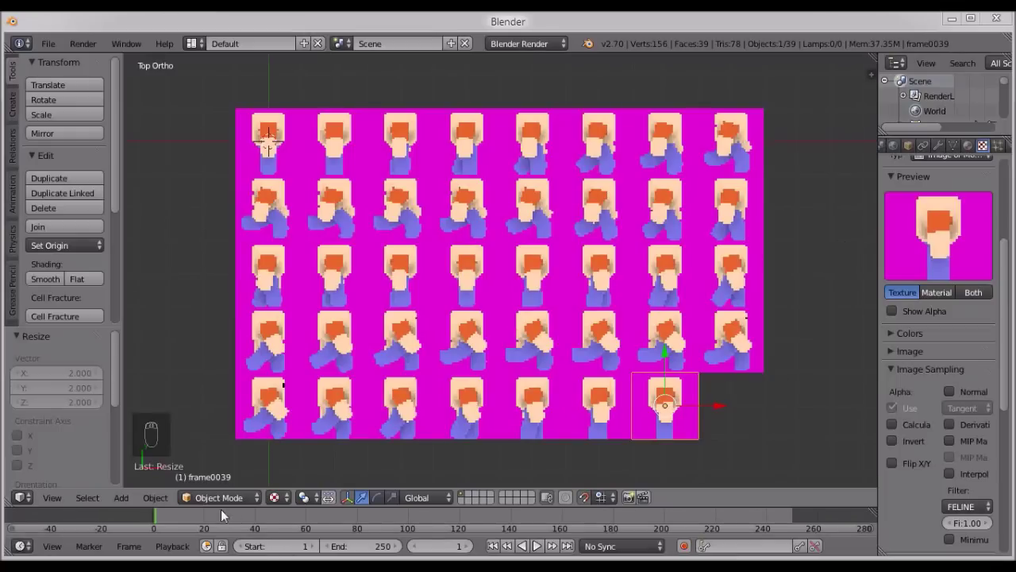
# Orbit to see the sheet at an angle and add a camera at the origin with Shift+A.
pyautogui.moveTo(272, 499); pyautogui.dragTo(410, 295)
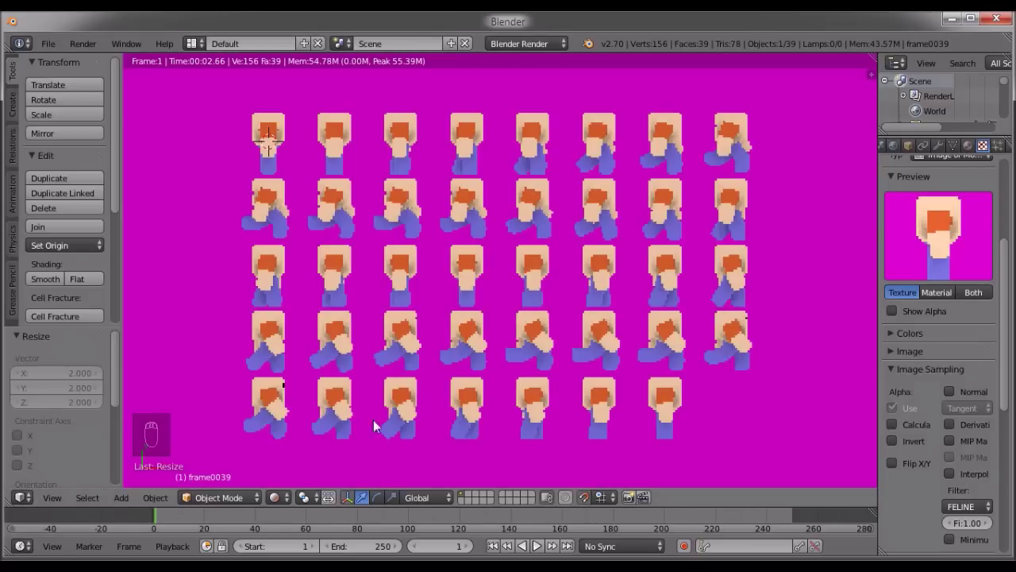
pyautogui.moveTo(284, 505); pyautogui.dragTo(305, 451)
pyautogui.moveTo(305, 452); pyautogui.dragTo(19, 115)
pyautogui.moveTo(19, 115); pyautogui.dragTo(287, 255)
pyautogui.moveTo(59, 201); pyautogui.dragTo(85, 237)
pyautogui.moveTo(331, 226); pyautogui.dragTo(999, 100)
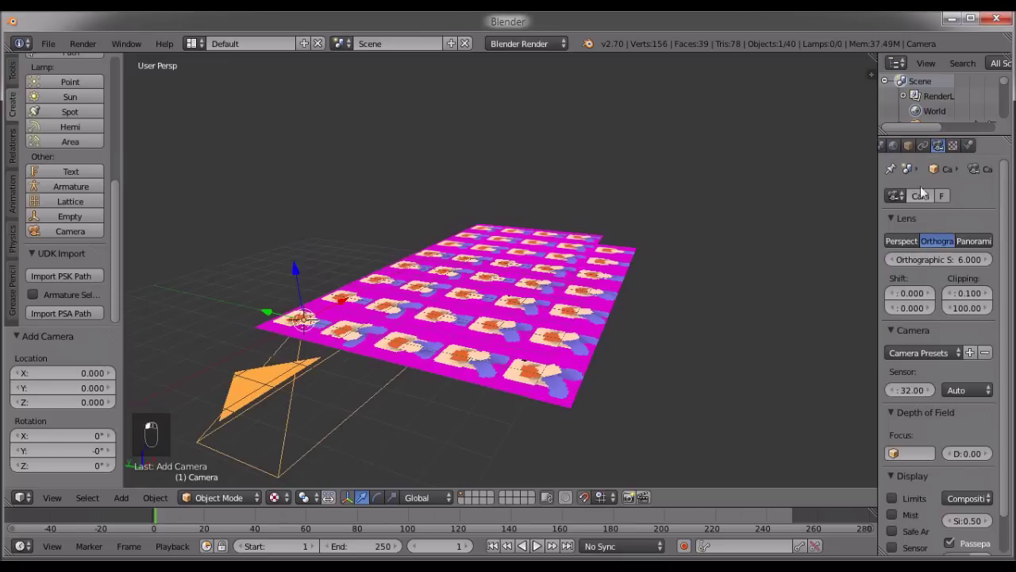
# Make the camera orthographic at Z 3, X 7, Y -4 with orthographic scale 17.6, viewed through it.
pyautogui.moveTo(324, 335); pyautogui.dragTo(312, 217)
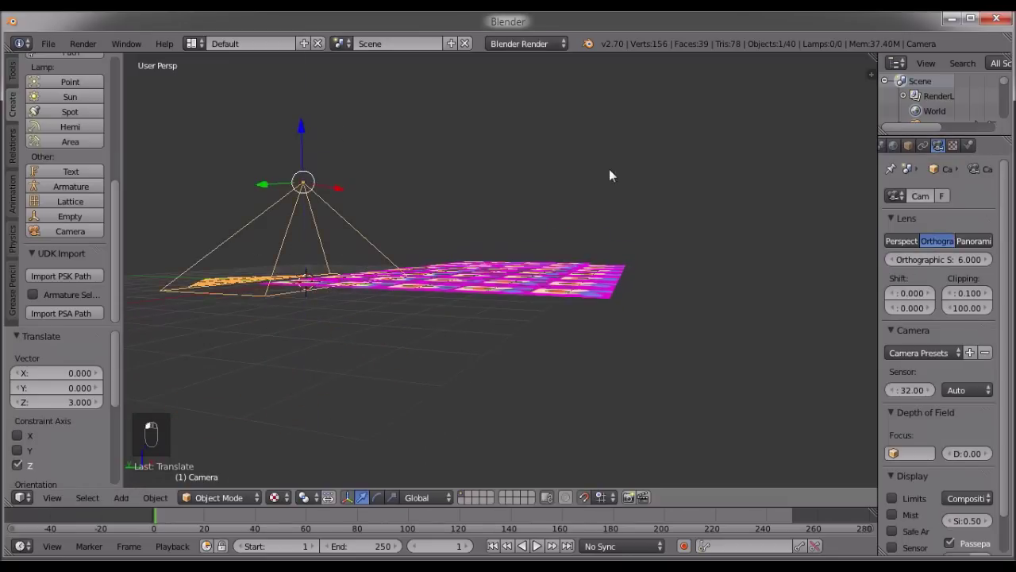
pyautogui.press('KP_0')
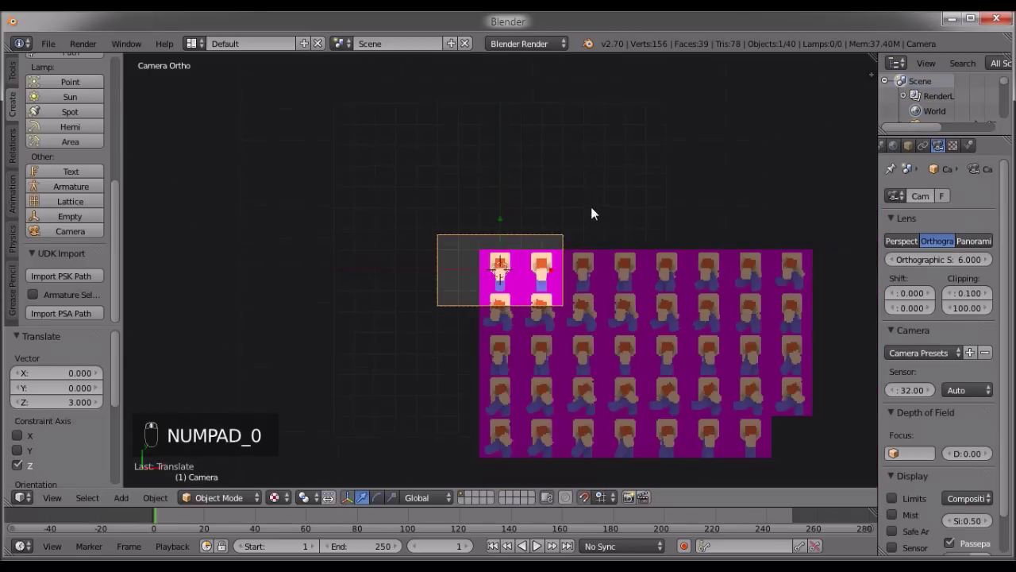
pyautogui.press('g')
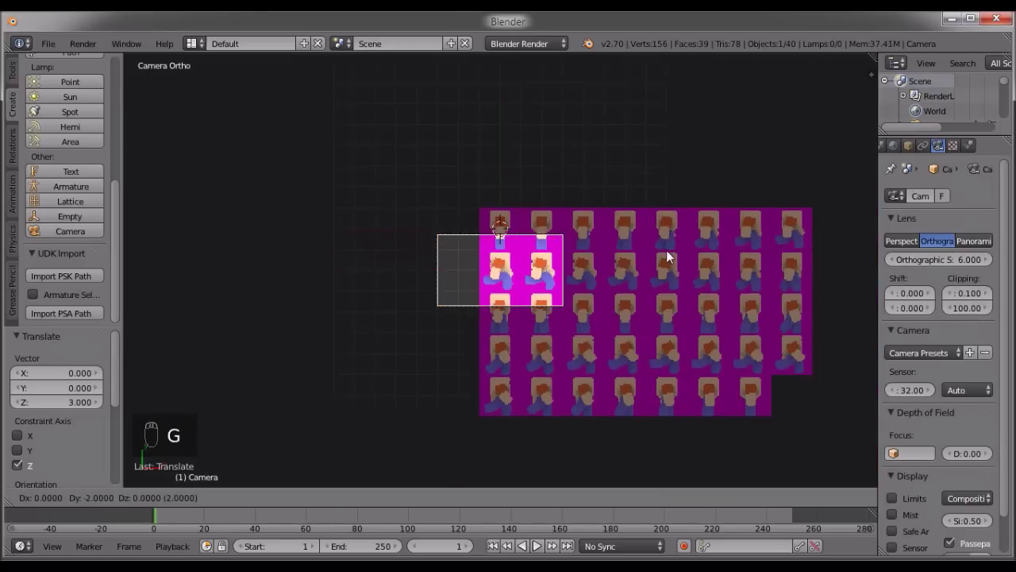
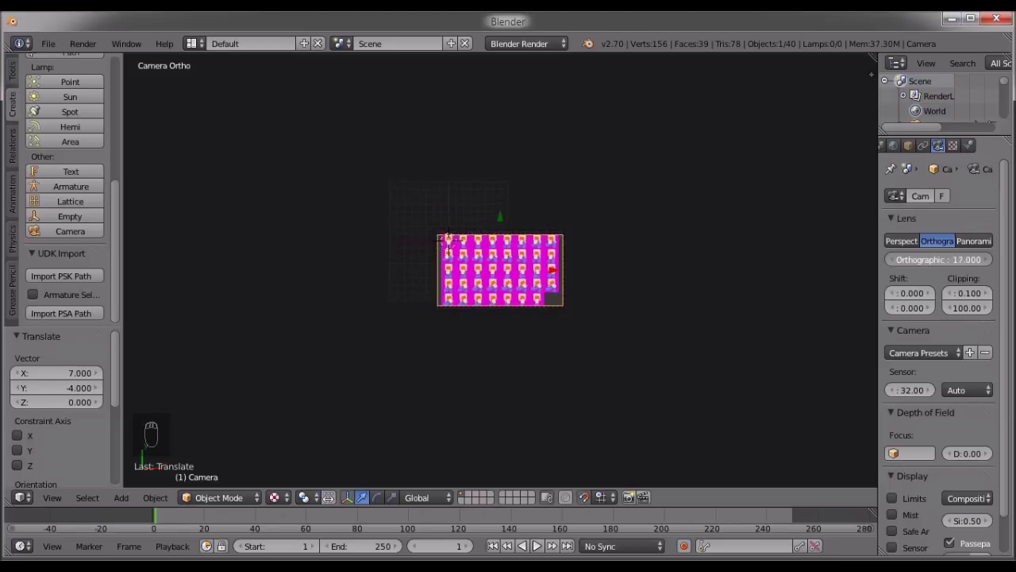
pyautogui.moveTo(568, 249); pyautogui.dragTo(278, 370)
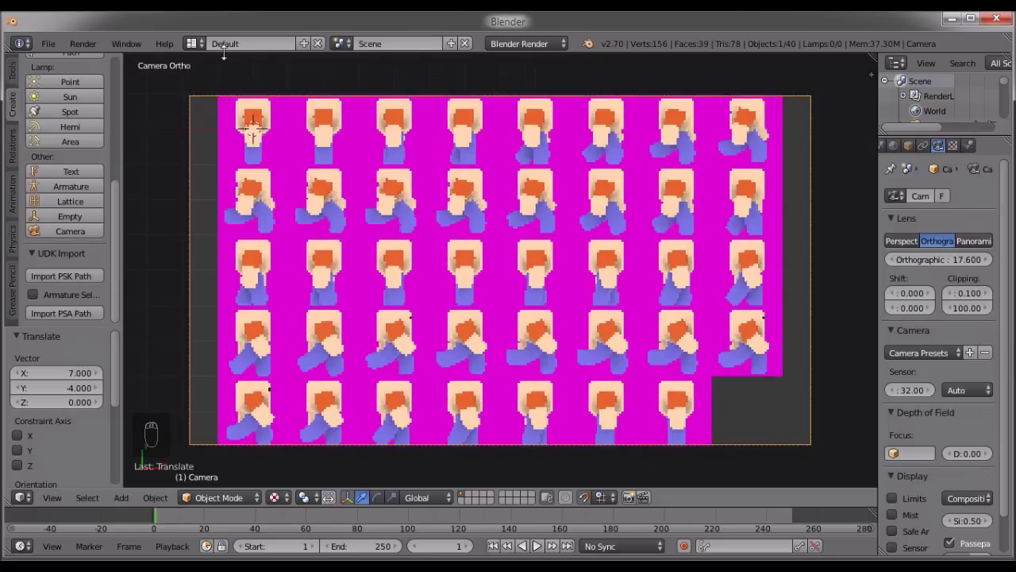
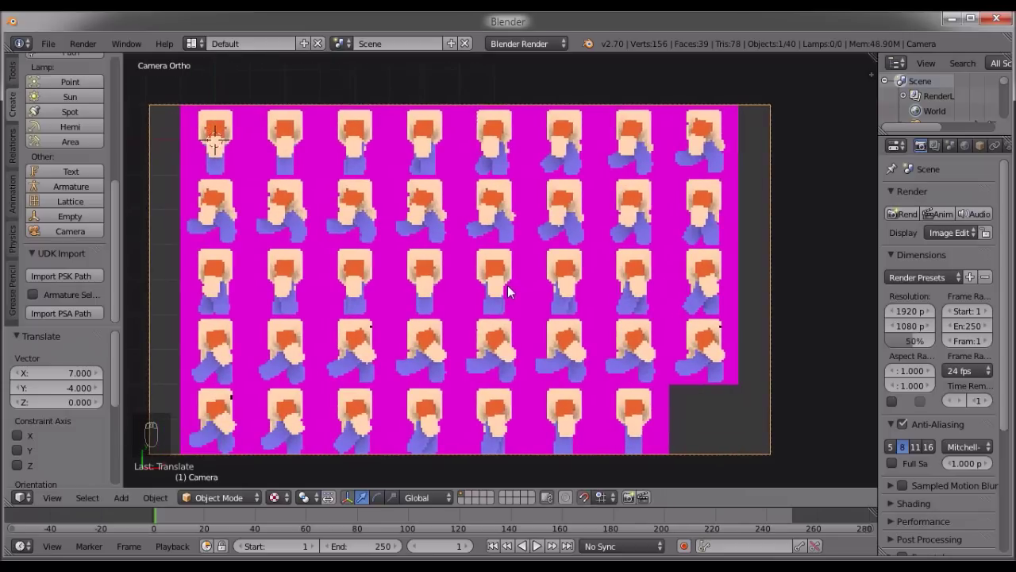
# Draw a render border around the sprite grid (Ctrl+B) and set resolution to 192 x 108 at 100%.
pyautogui.press('ctrl+b')
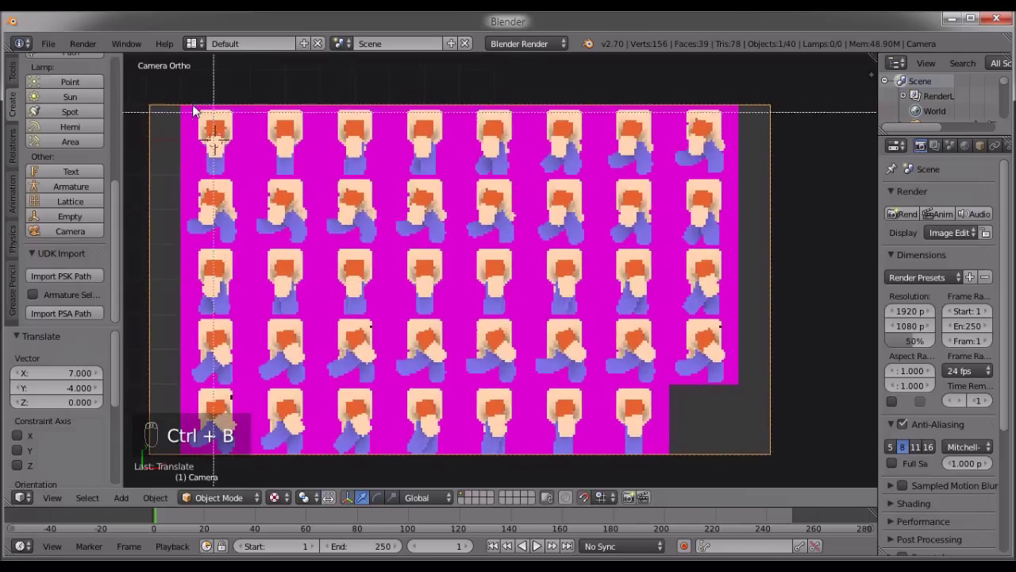
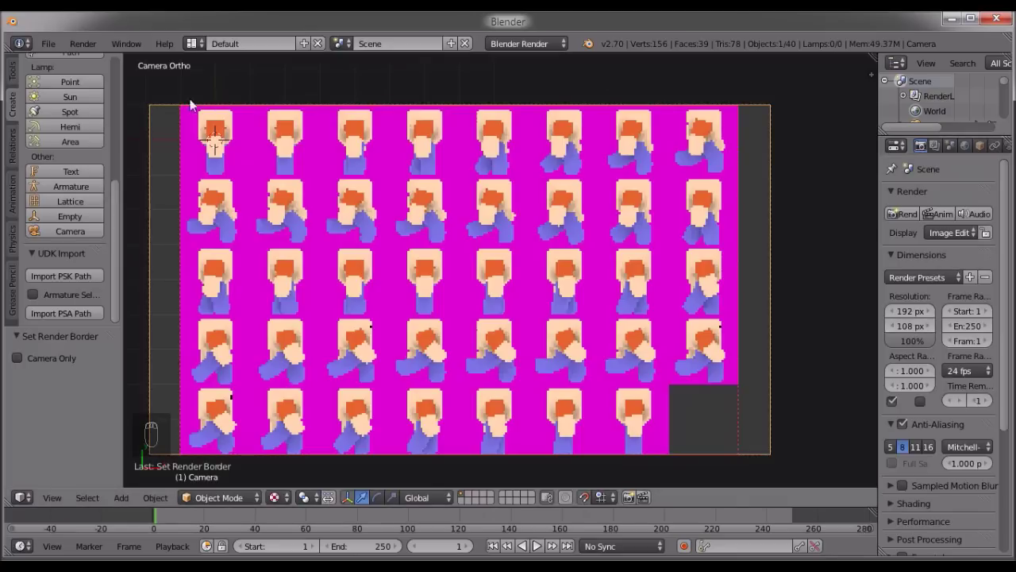
# Render with Anti-Aliasing turned off, then restore the resolution to 1920 x 1080 at 100%.
pyautogui.click(906, 214)
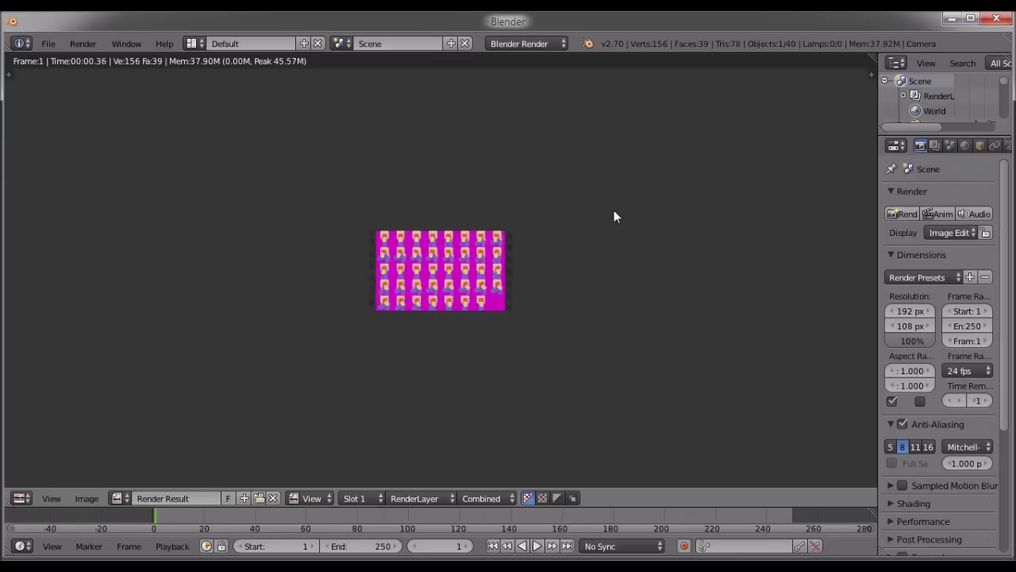
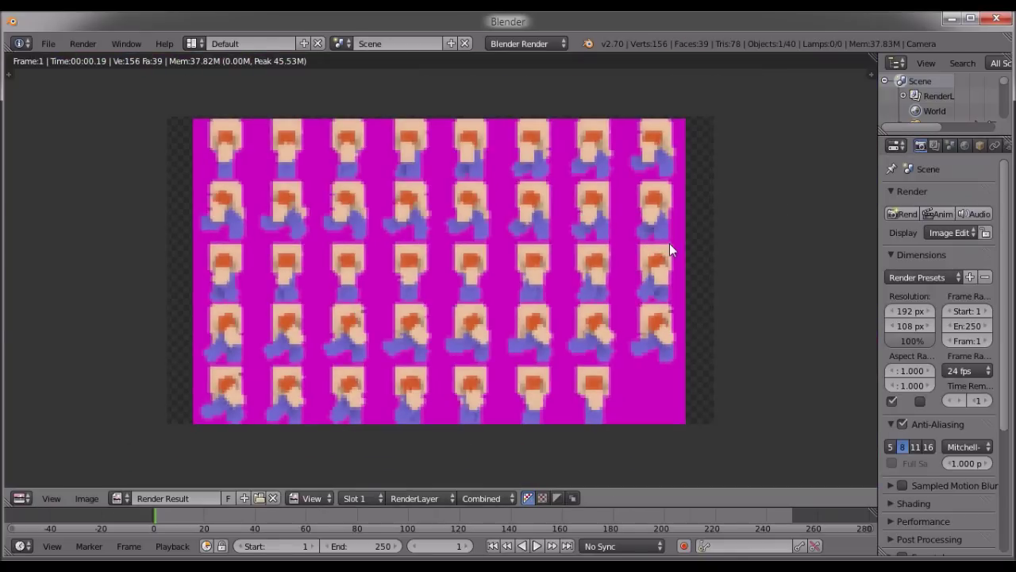
pyautogui.press('Escape')
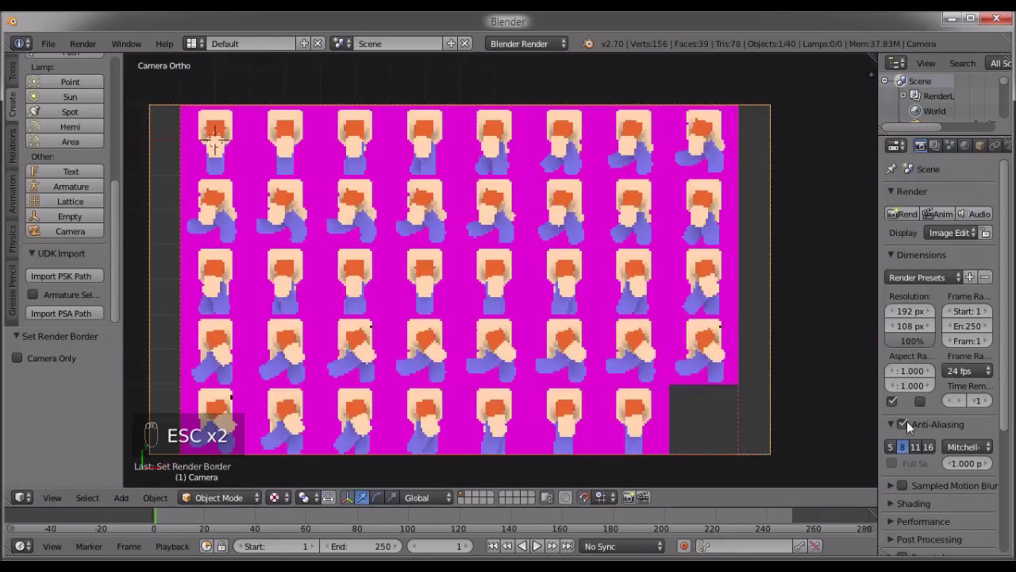
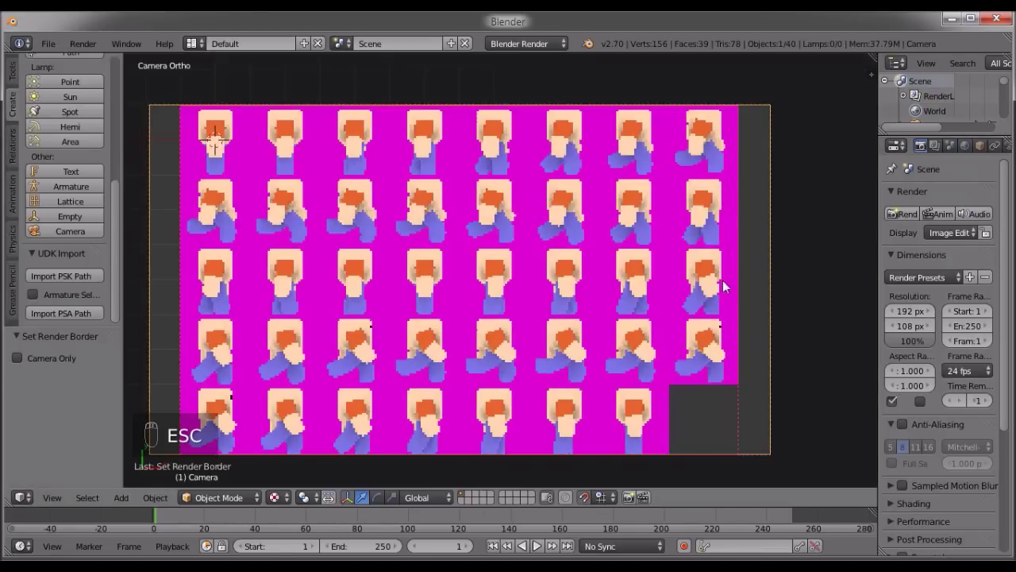
pyautogui.moveTo(902, 219); pyautogui.dragTo(813, 235)
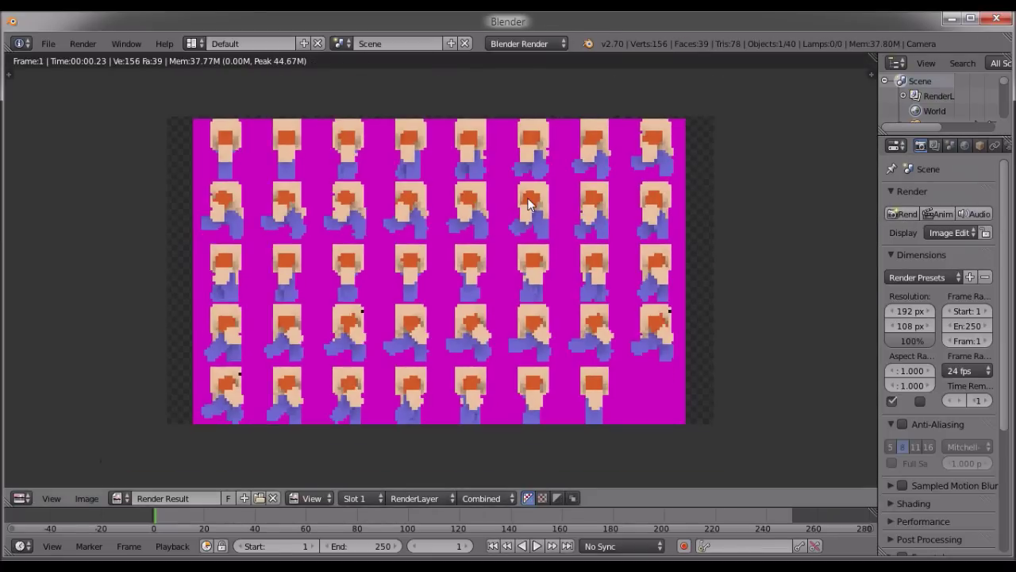
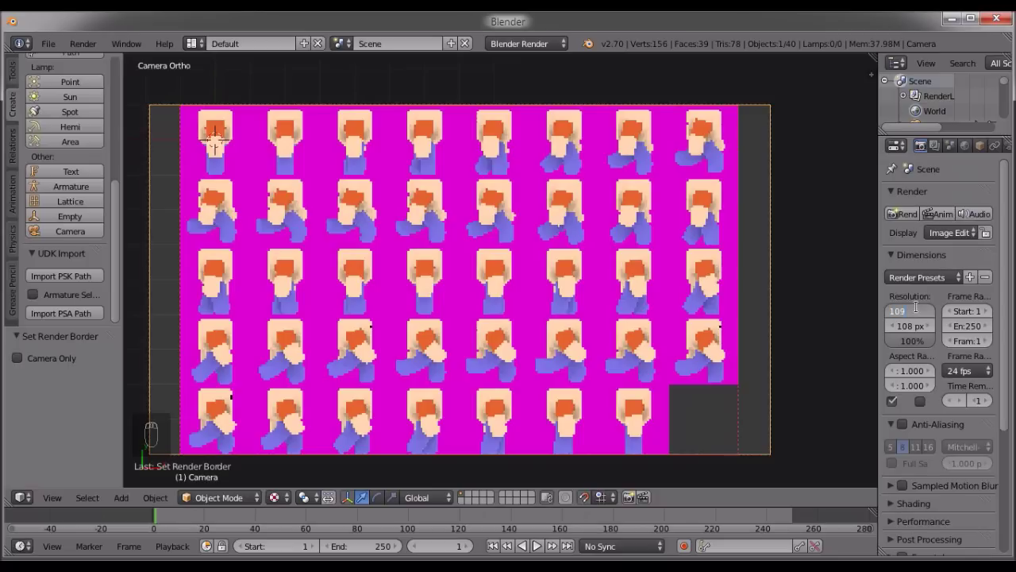
pyautogui.press('BackSpace')
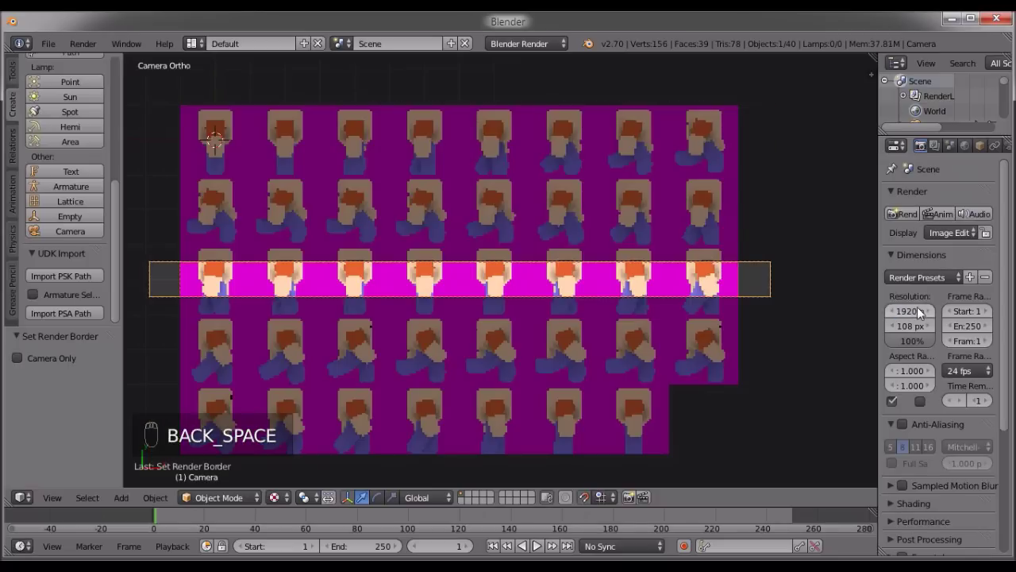